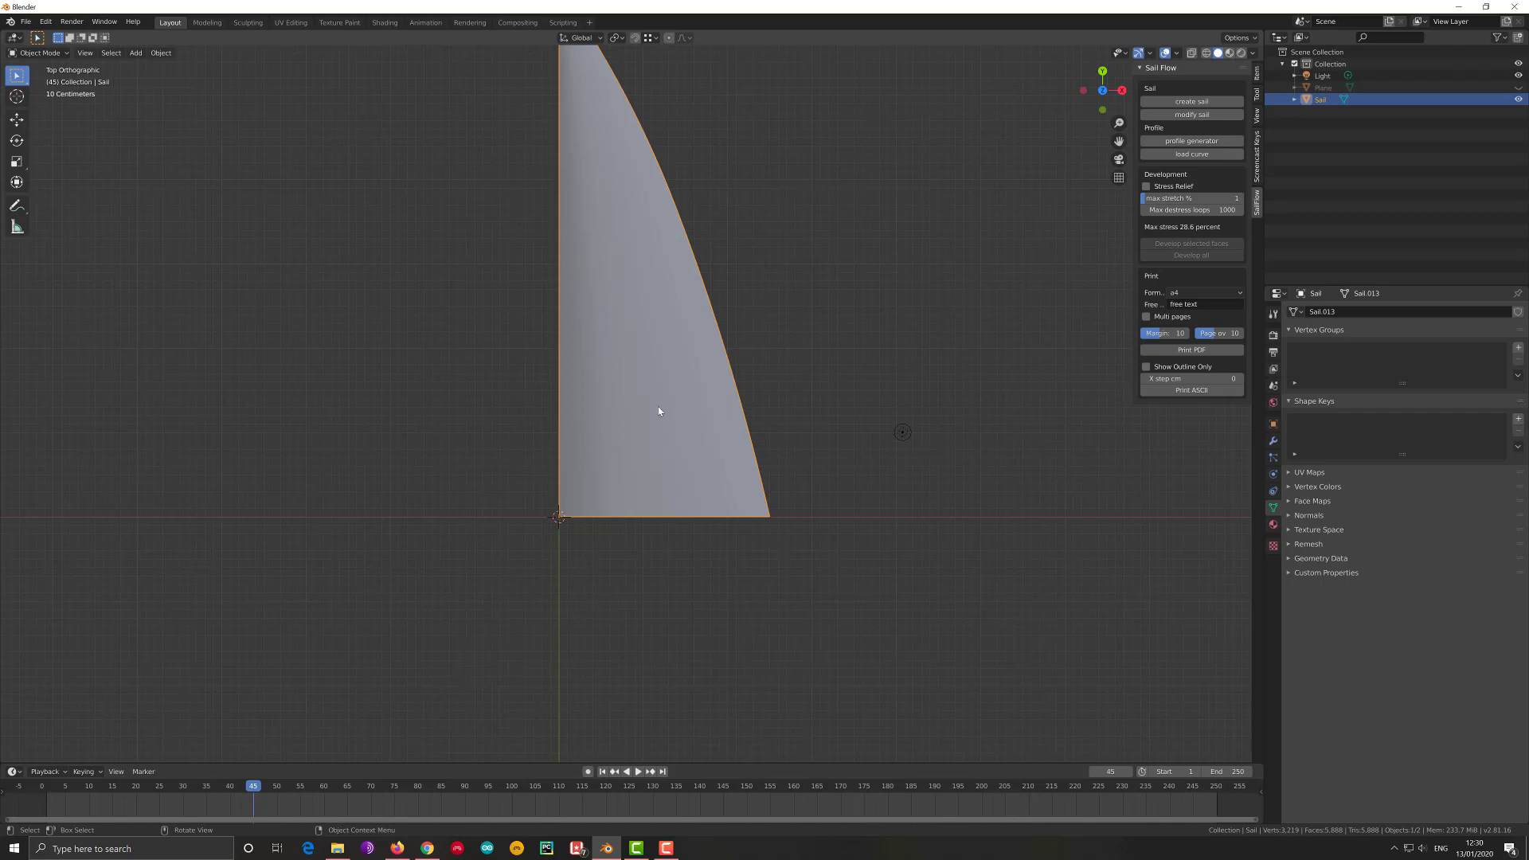
# Enter Edit Mode on the Sail so its mesh and red panel seams are visible
pyautogui.press('Tab')
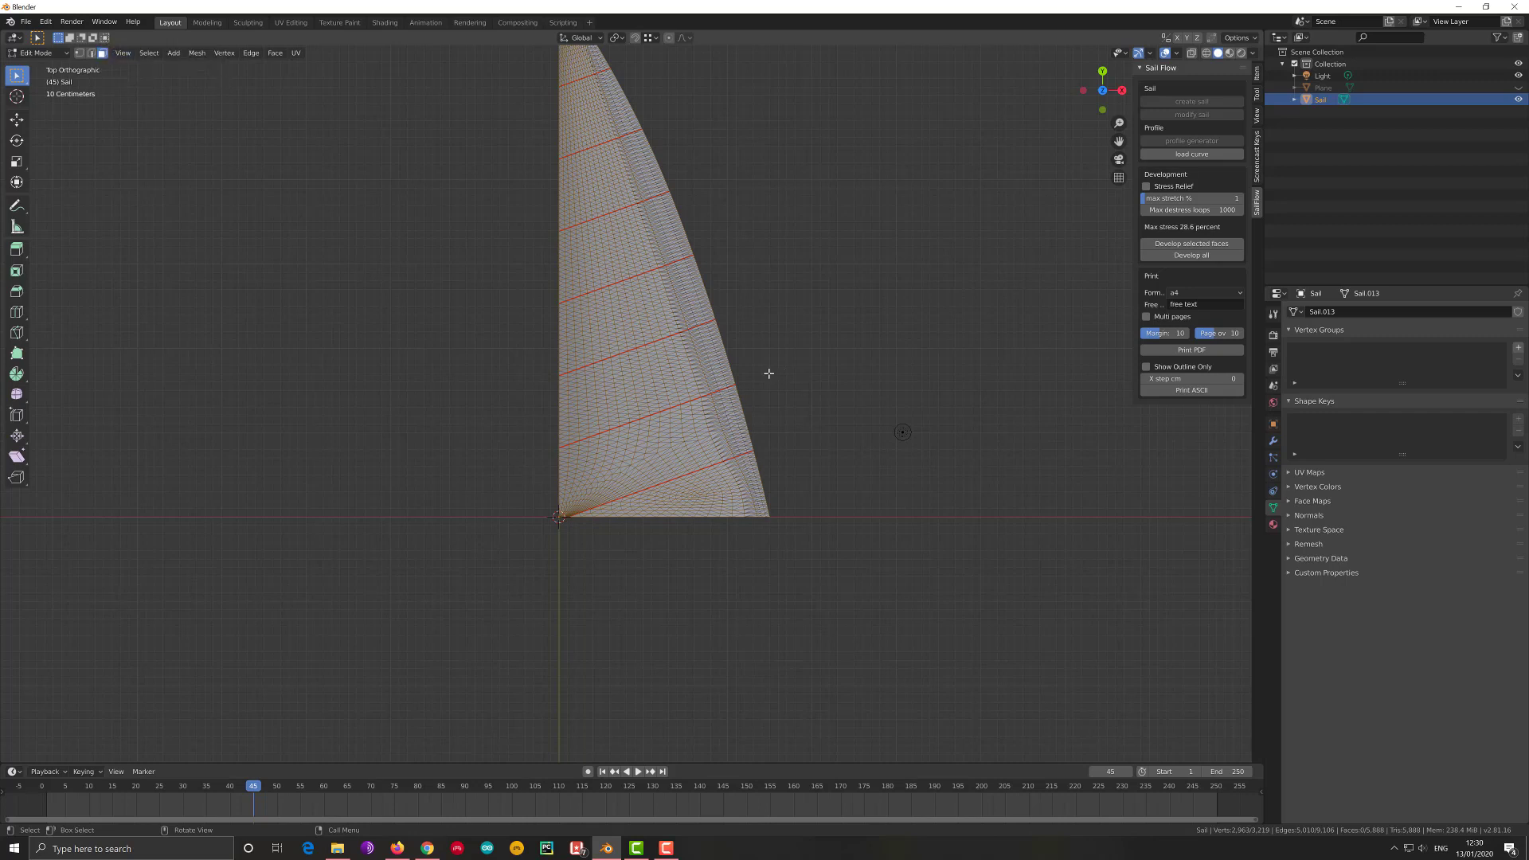
pyautogui.scroll(-3)
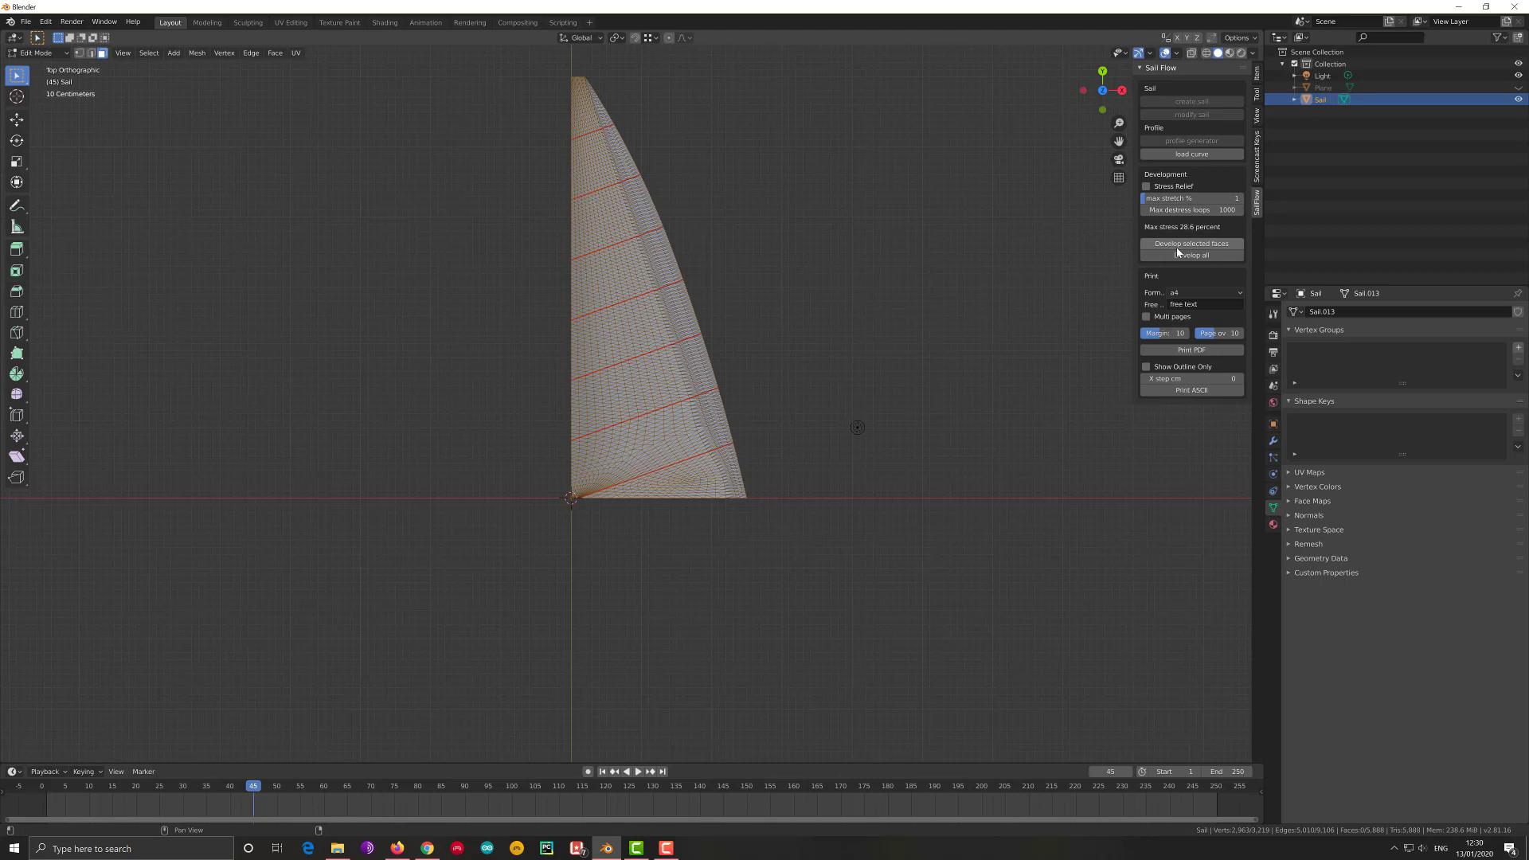
# Develop the whole sail into flat panels Panel through Panel.007 and hide the original Sail
pyautogui.click(1183, 258)
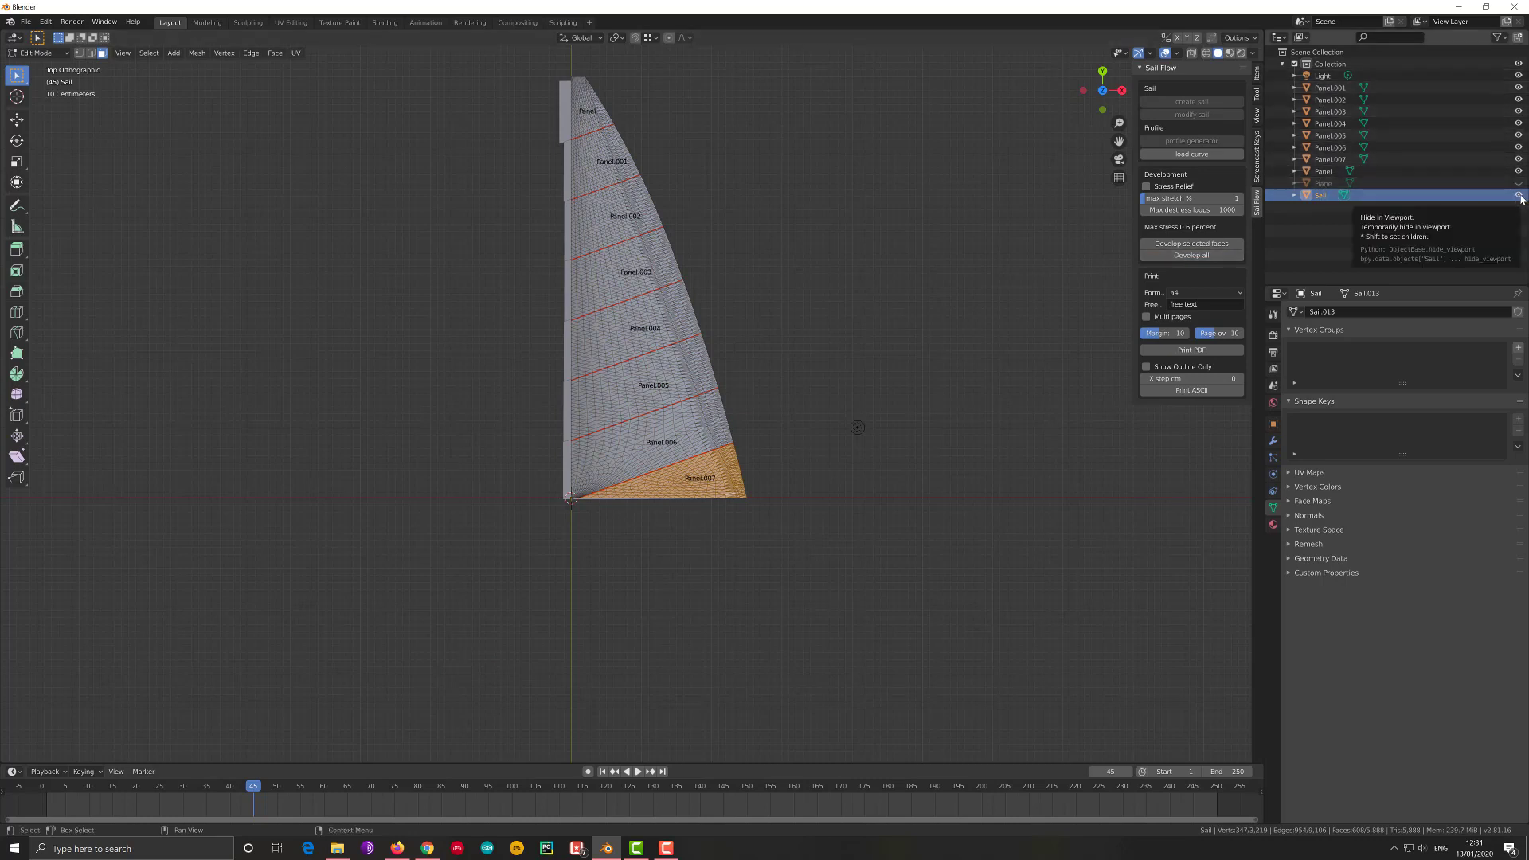
pyautogui.click(1526, 198)
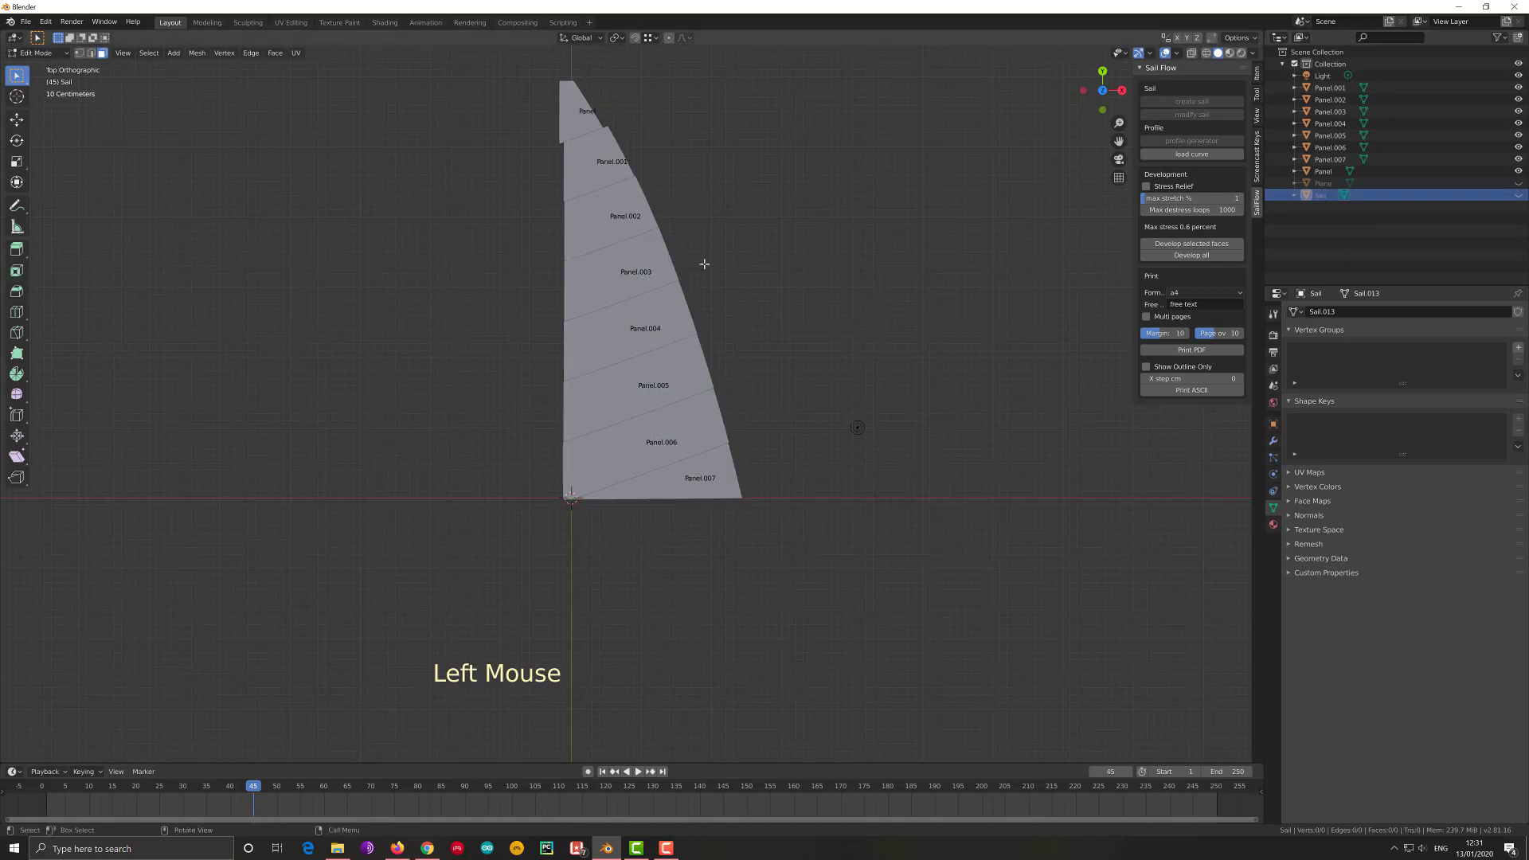
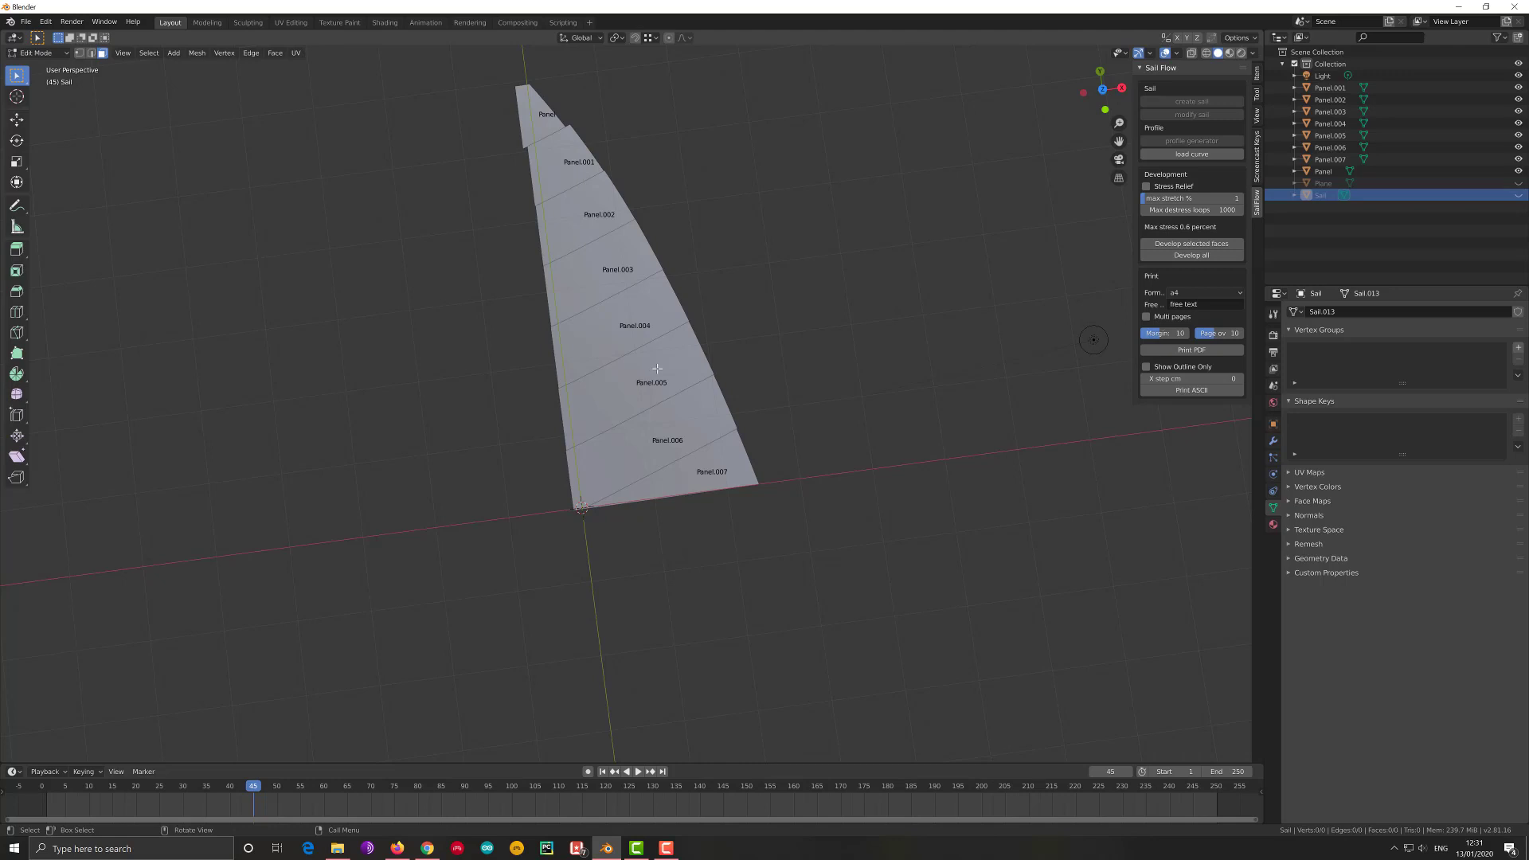
# From top view, hide panels Panel.001 through Panel.007 in the Outliner, leaving only the top panel
pyautogui.press('KP_7')
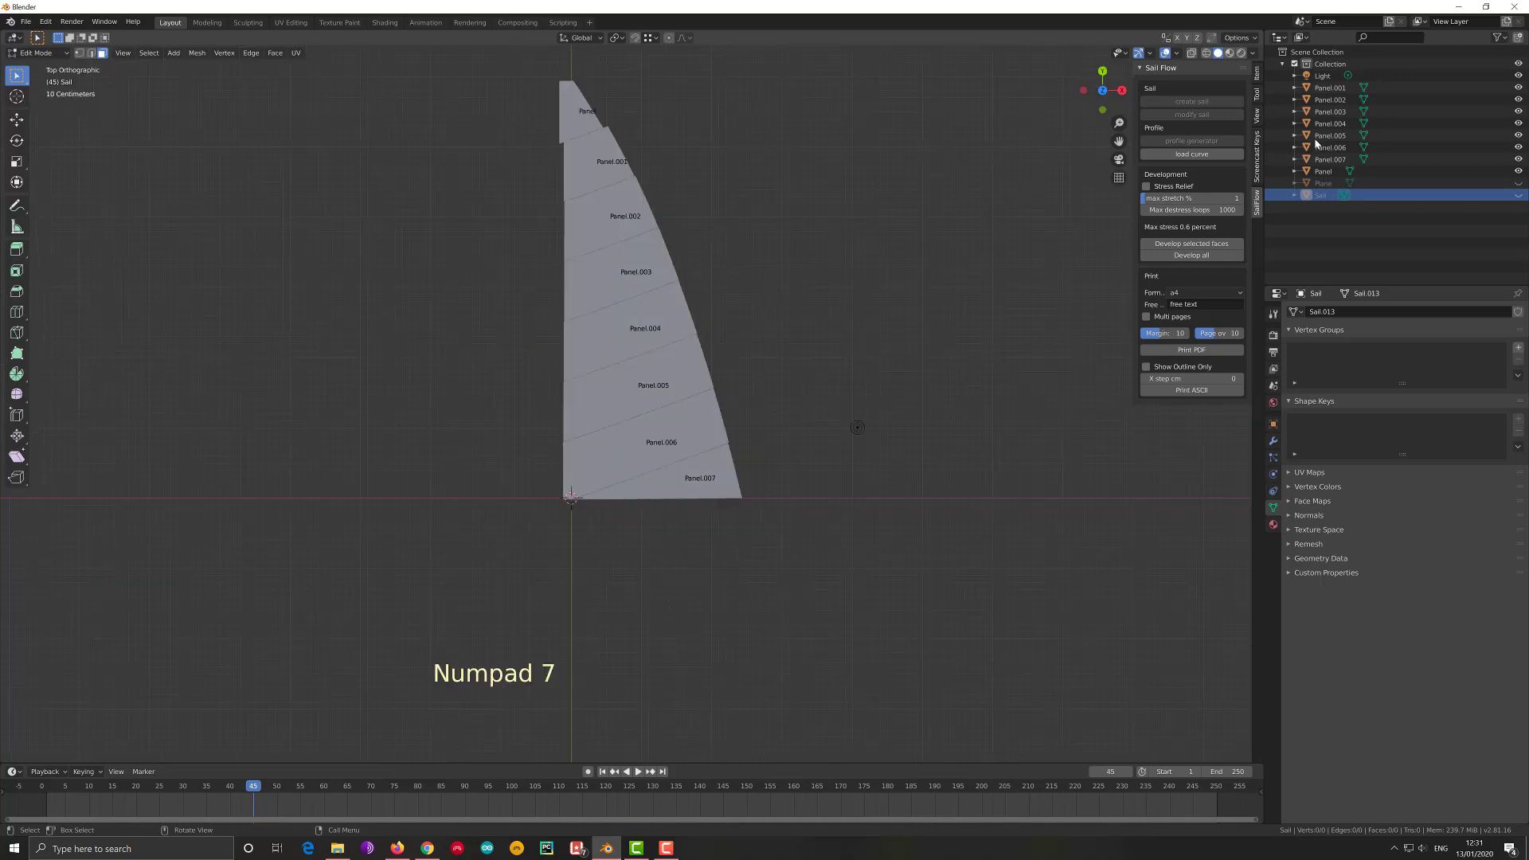
pyautogui.click(1522, 159)
pyautogui.click(1523, 146)
pyautogui.click(1523, 127)
pyautogui.click(1523, 116)
pyautogui.click(1523, 104)
pyautogui.click(1524, 78)
pyautogui.click(1524, 77)
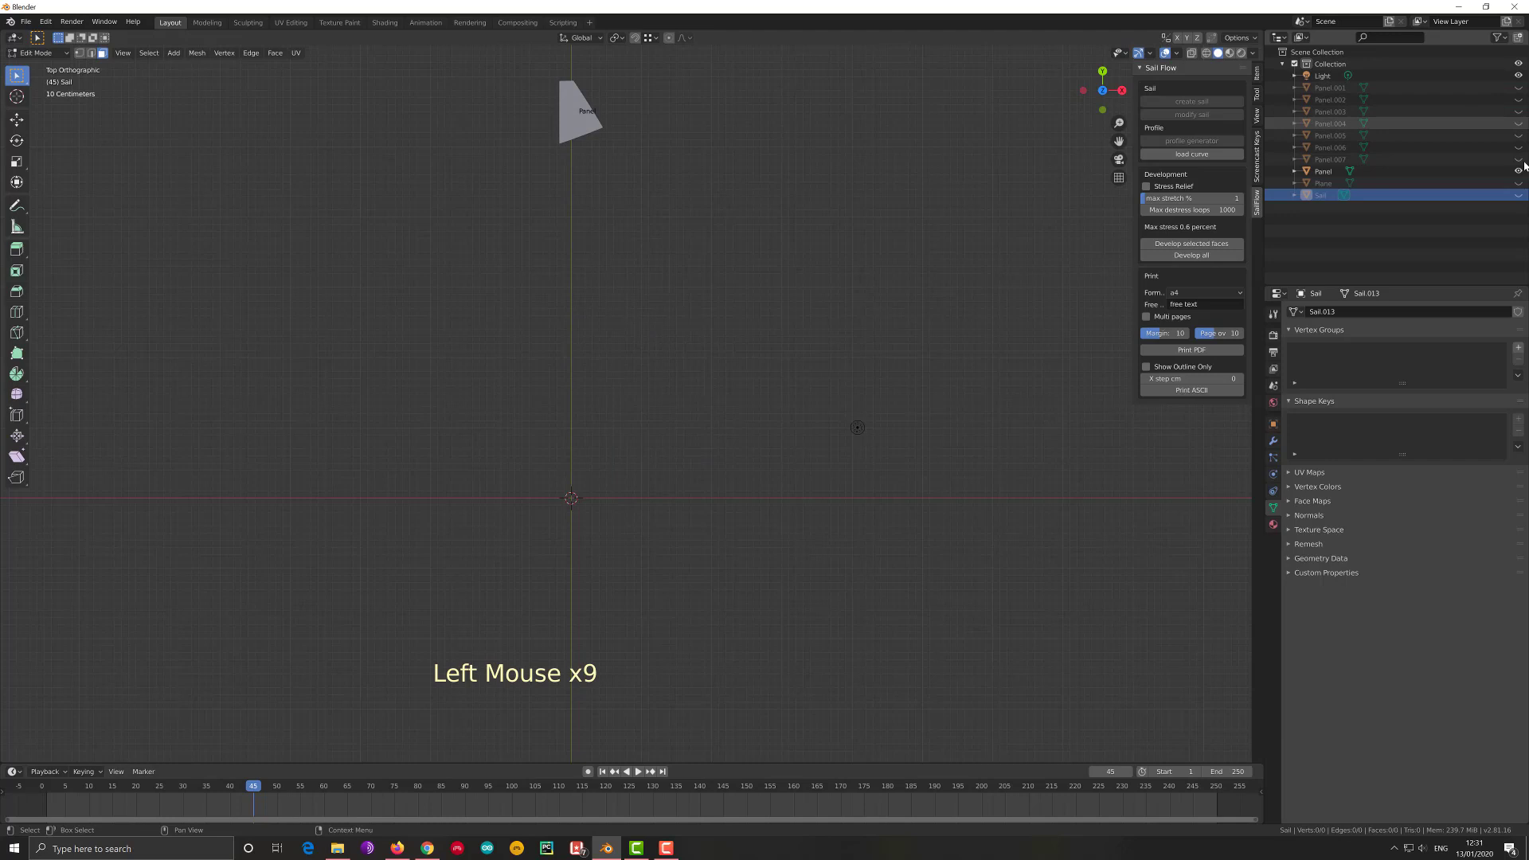
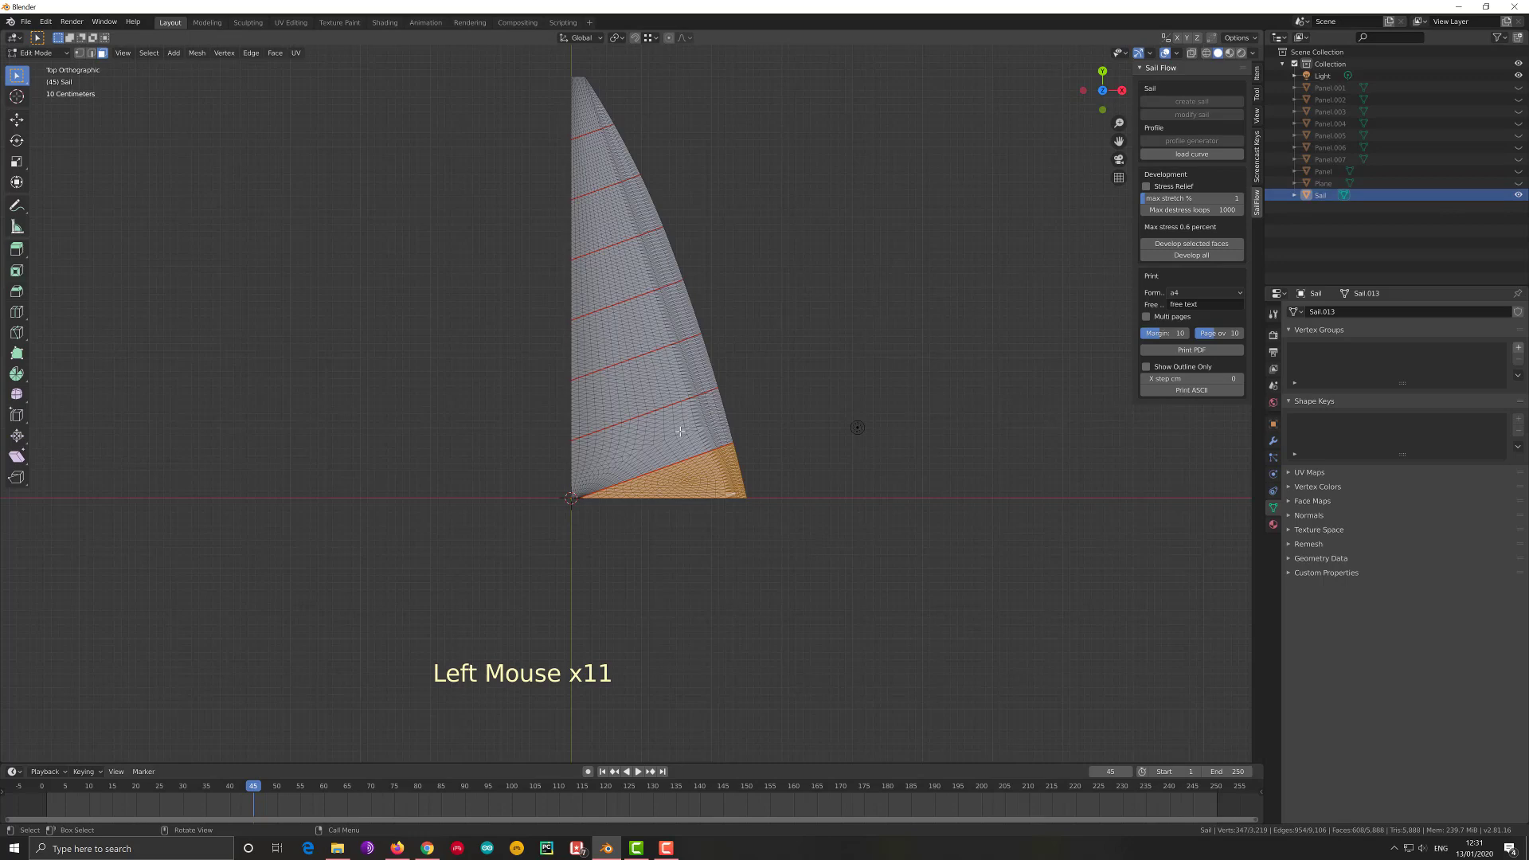
# Orbit the view around the sail to inspect its cambered shape
pyautogui.middleClick(689, 421)
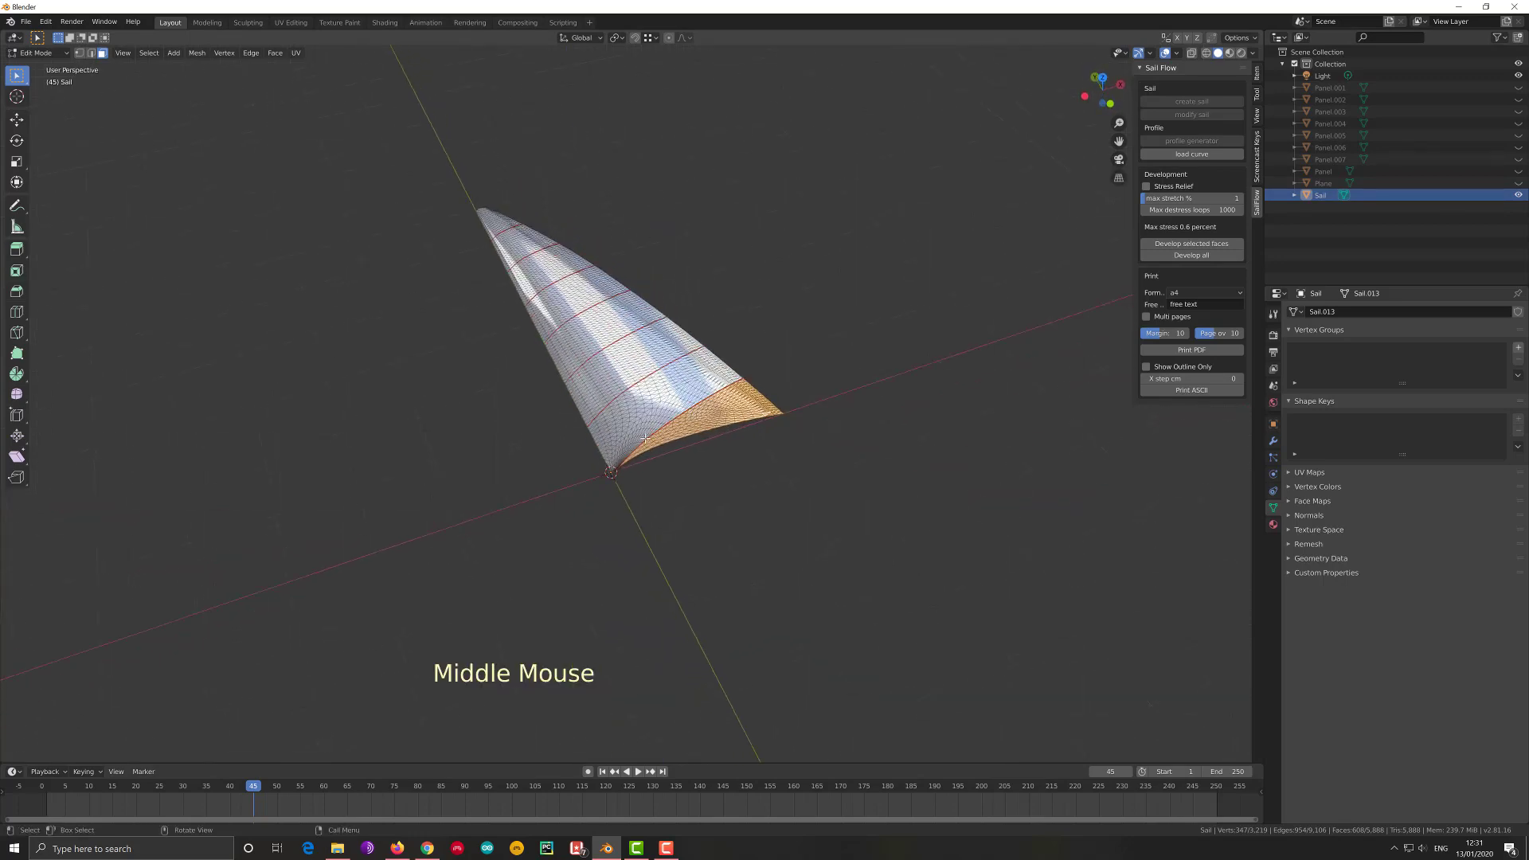
pyautogui.middleClick(667, 423)
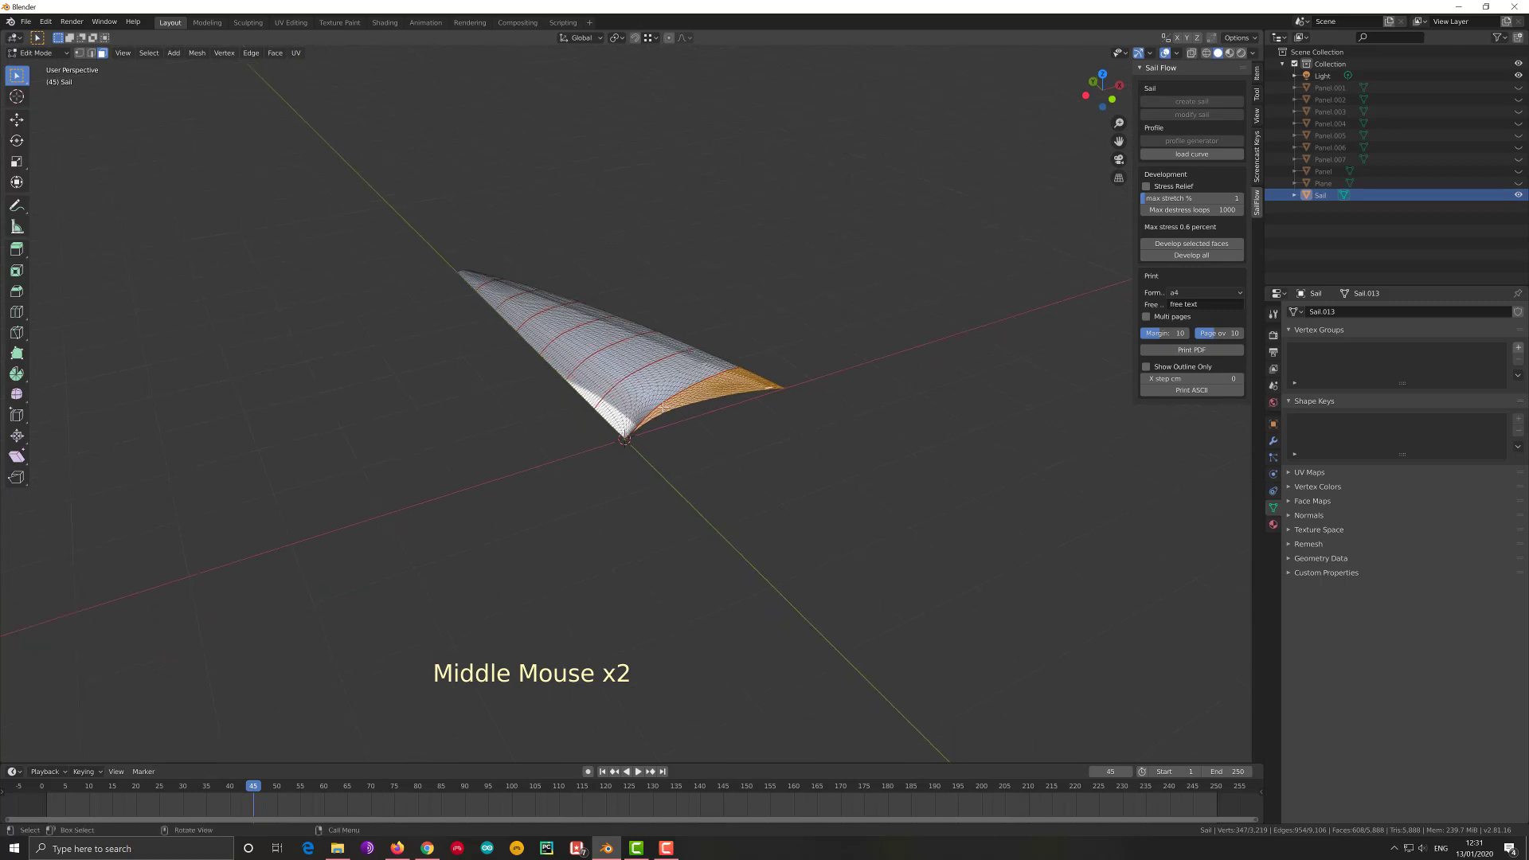
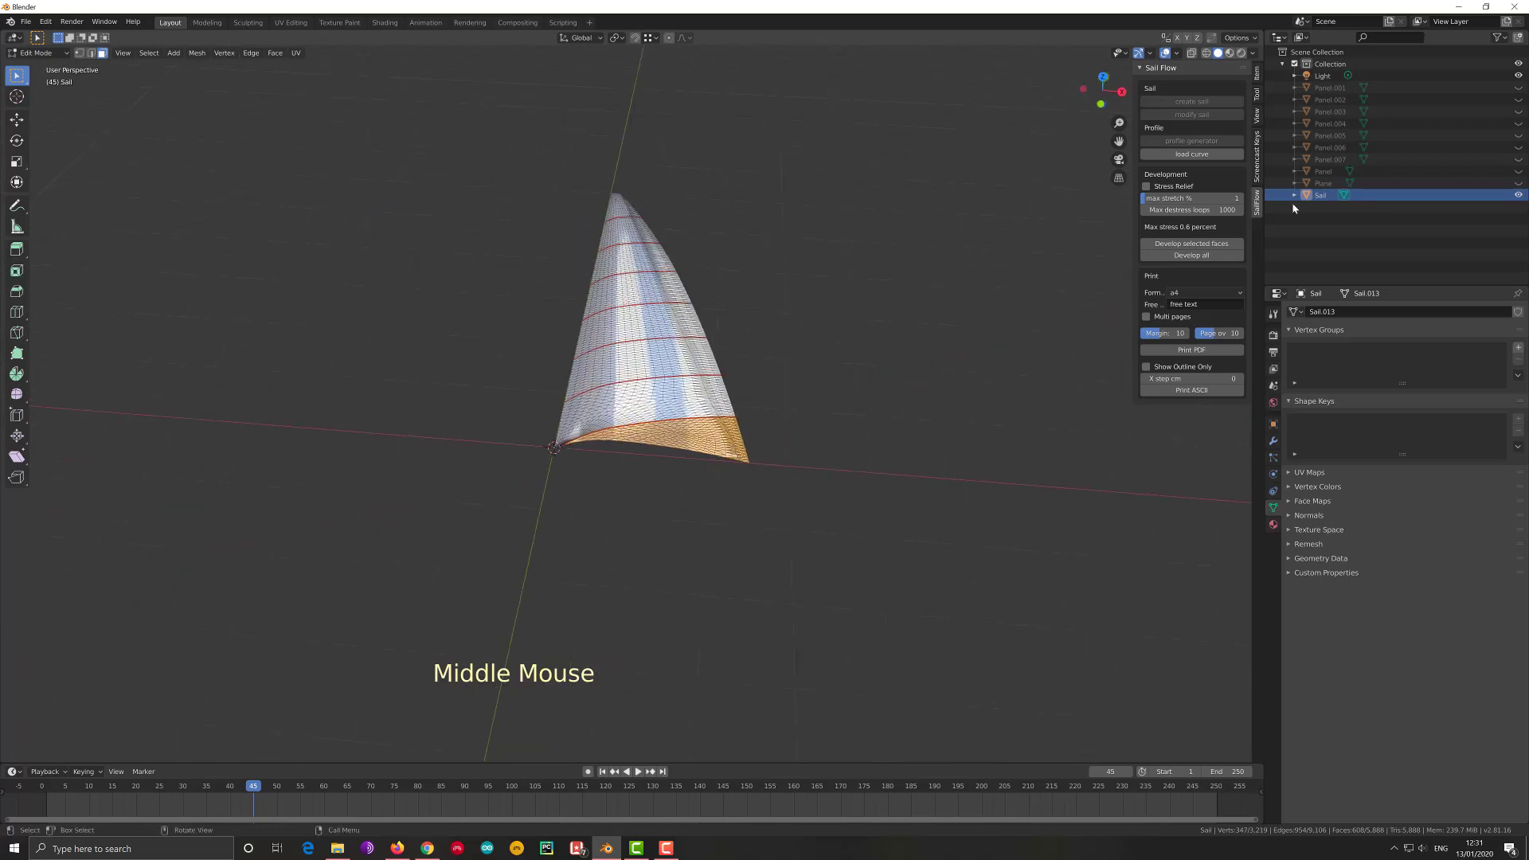
# Show the hidden Plane beside the sail, leave Edit Mode and make the Plane the active object
pyautogui.click(1522, 187)
pyautogui.scroll(3)
pyautogui.scroll(-3)
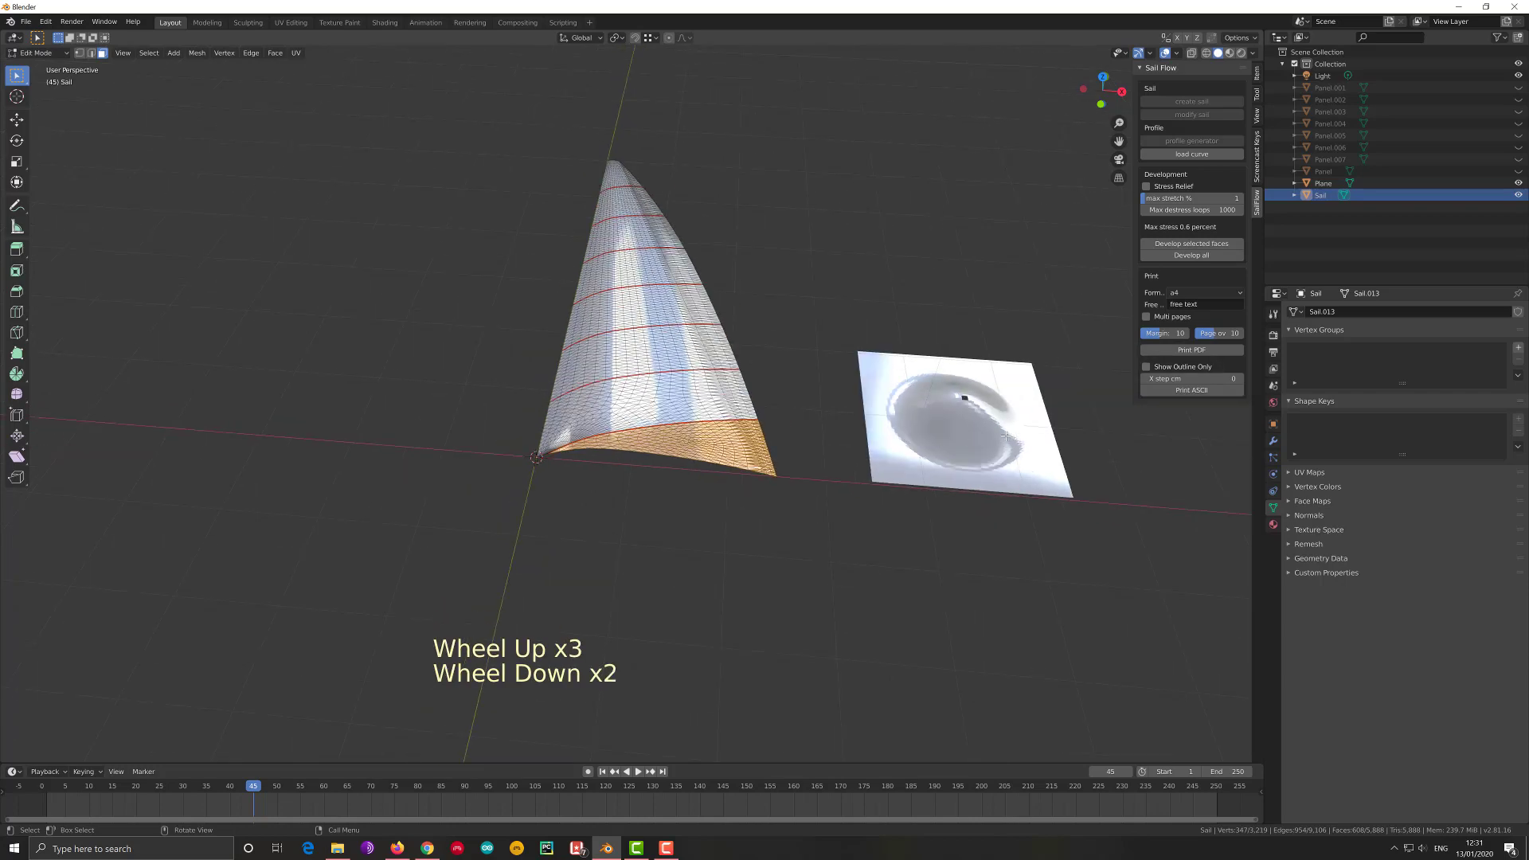
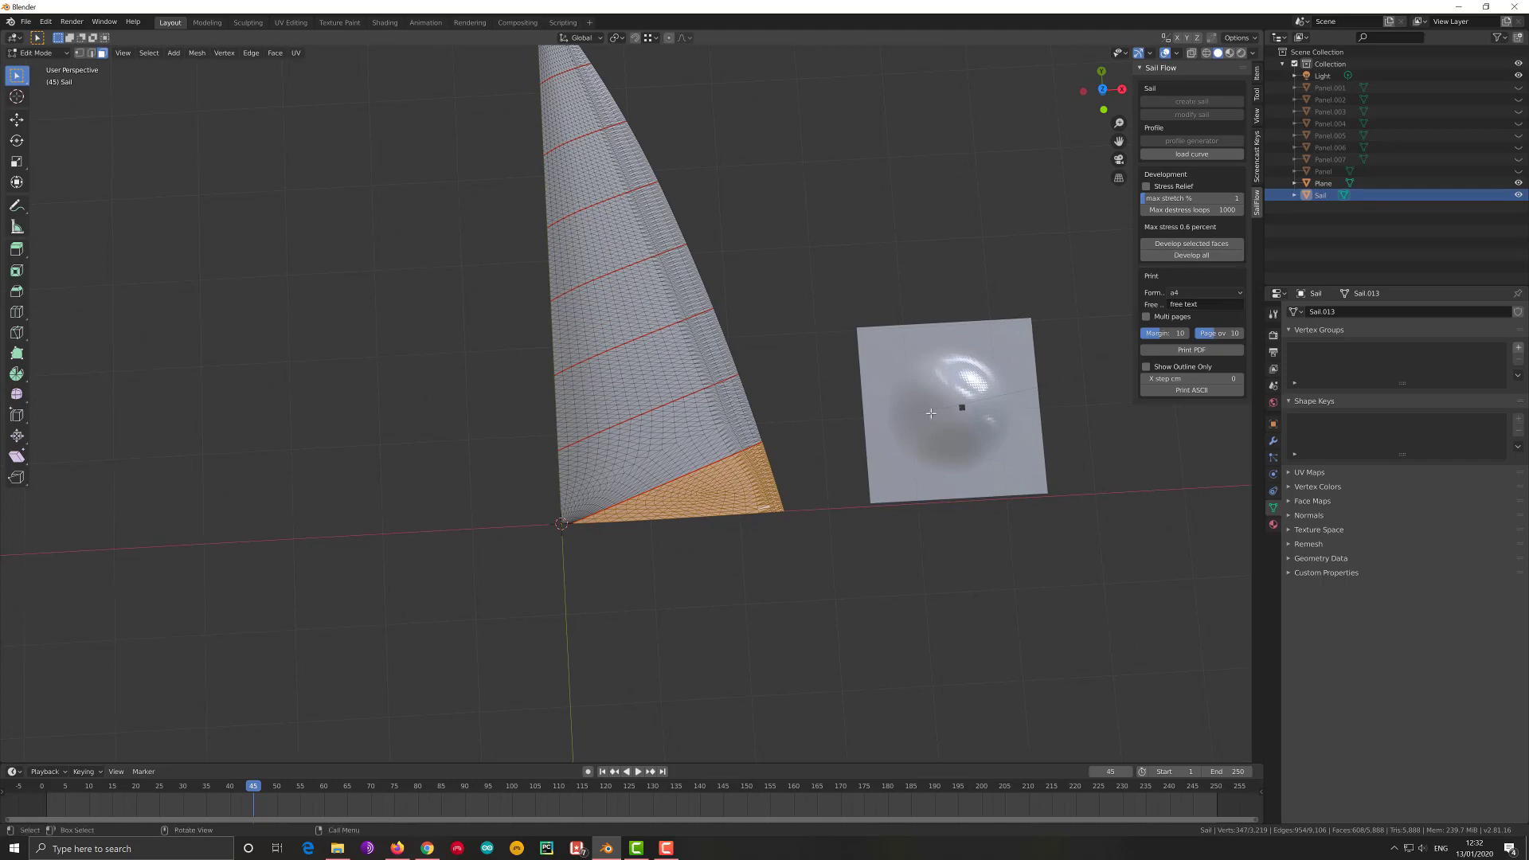
pyautogui.press('Tab')
pyautogui.click(955, 405)
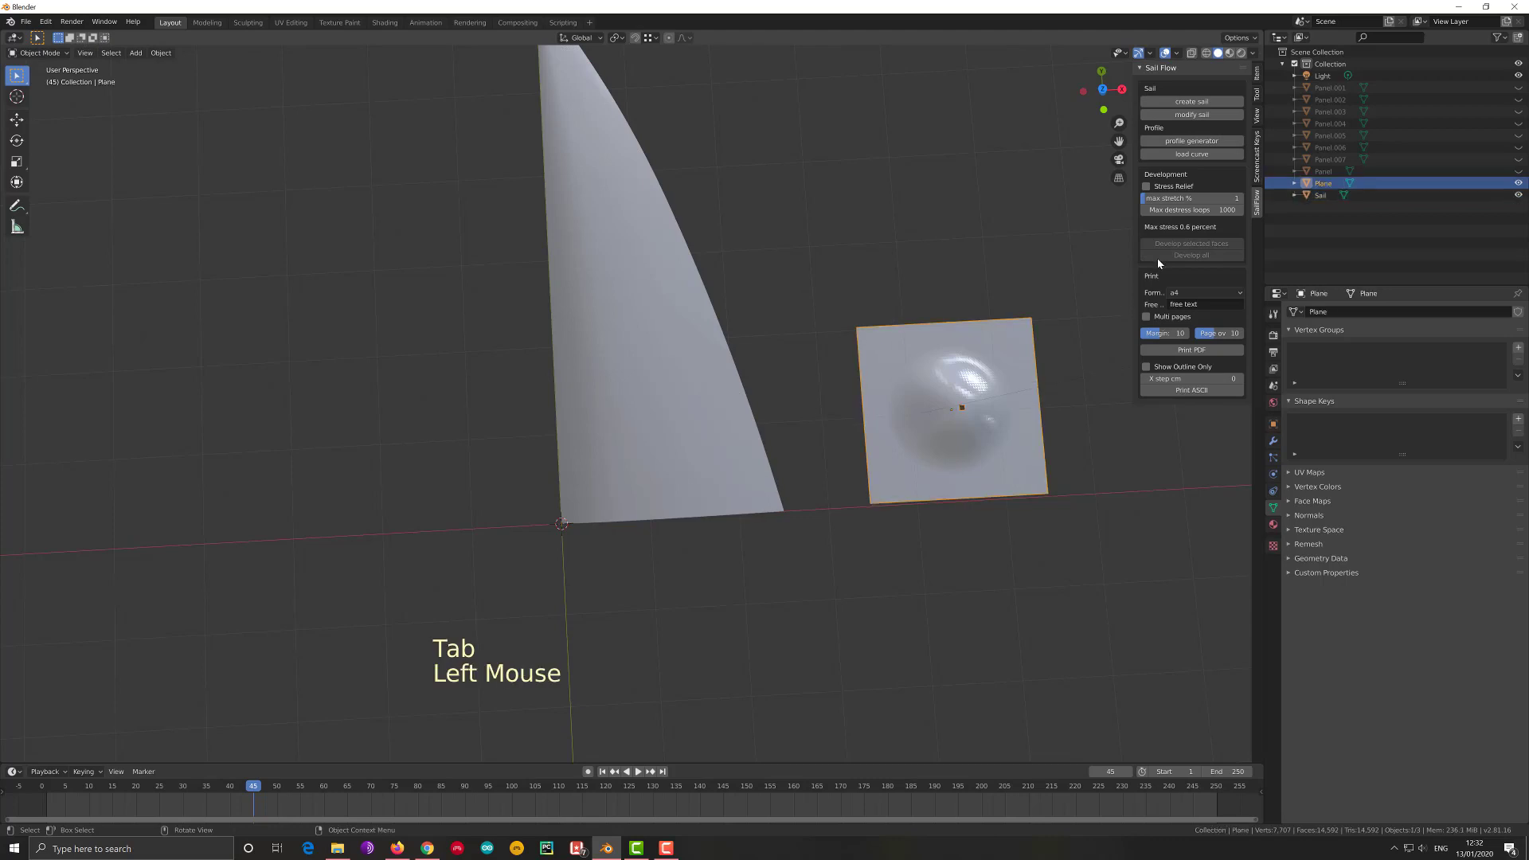
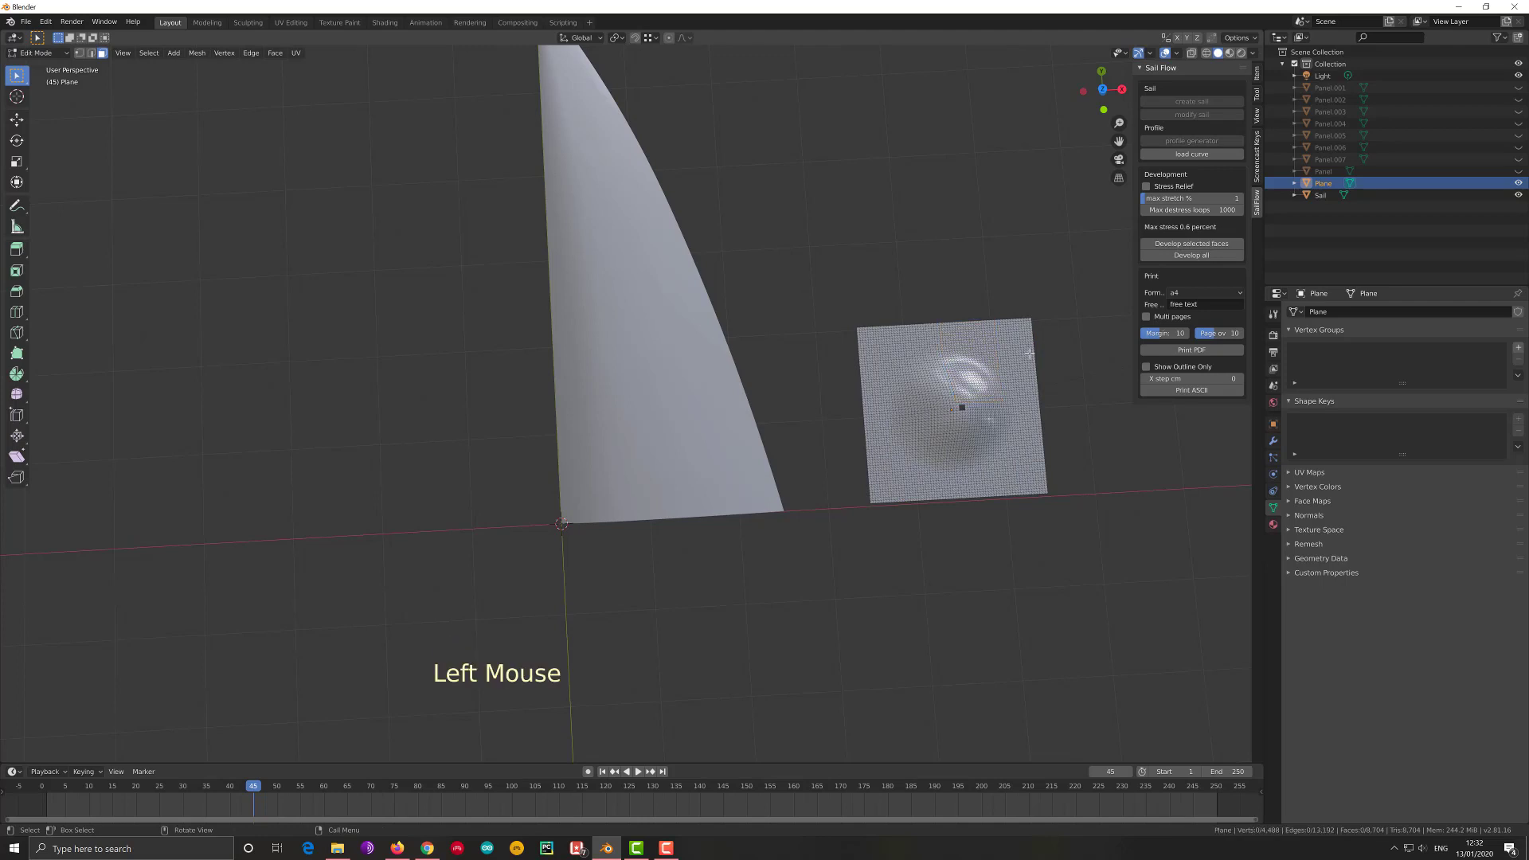
# Select all faces of the plane in Edit Mode, ready for development
pyautogui.press('a')
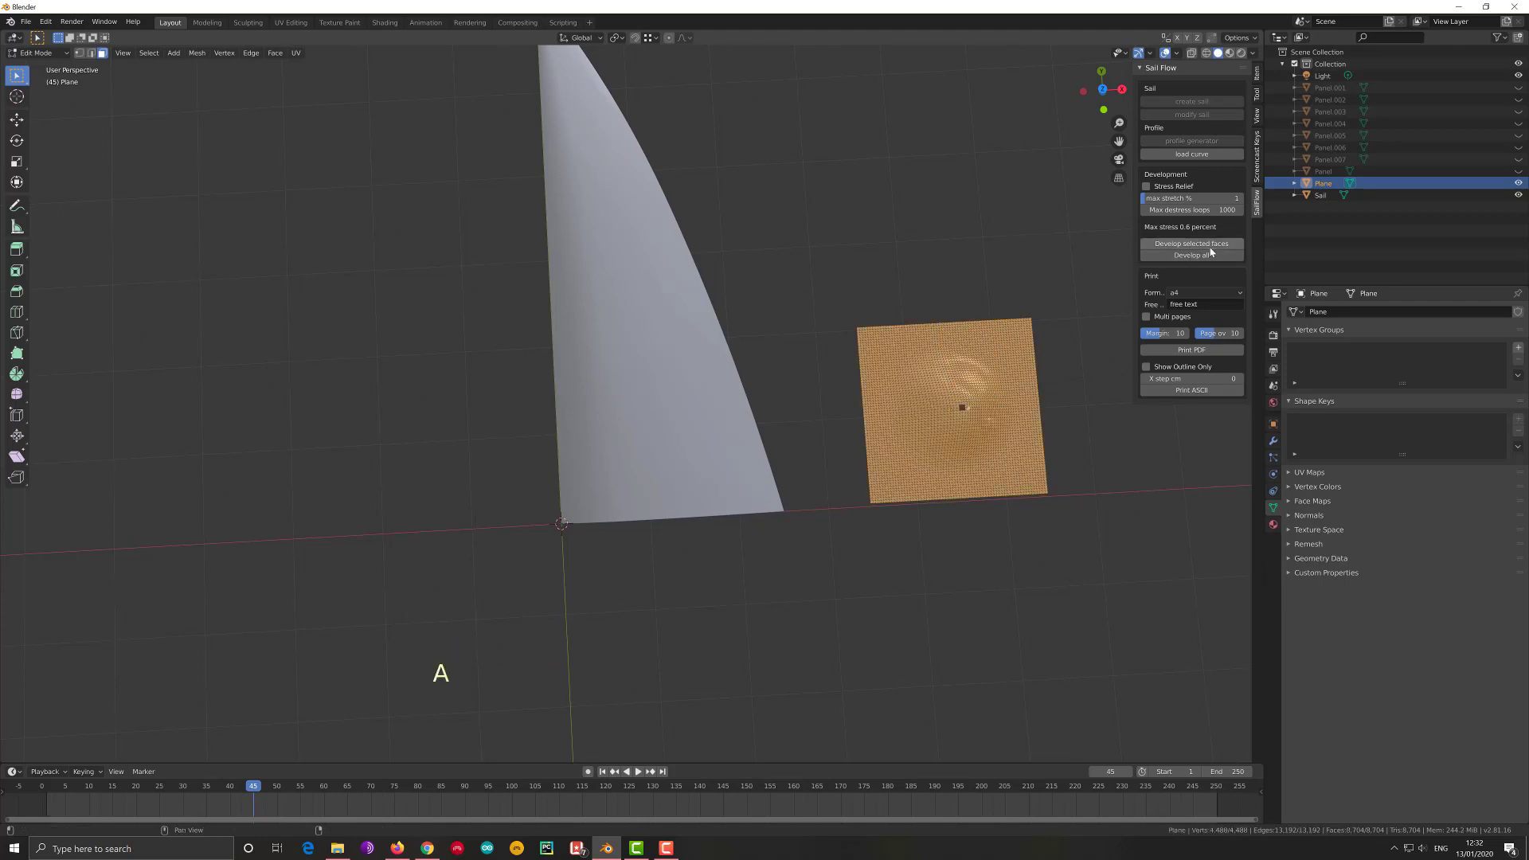
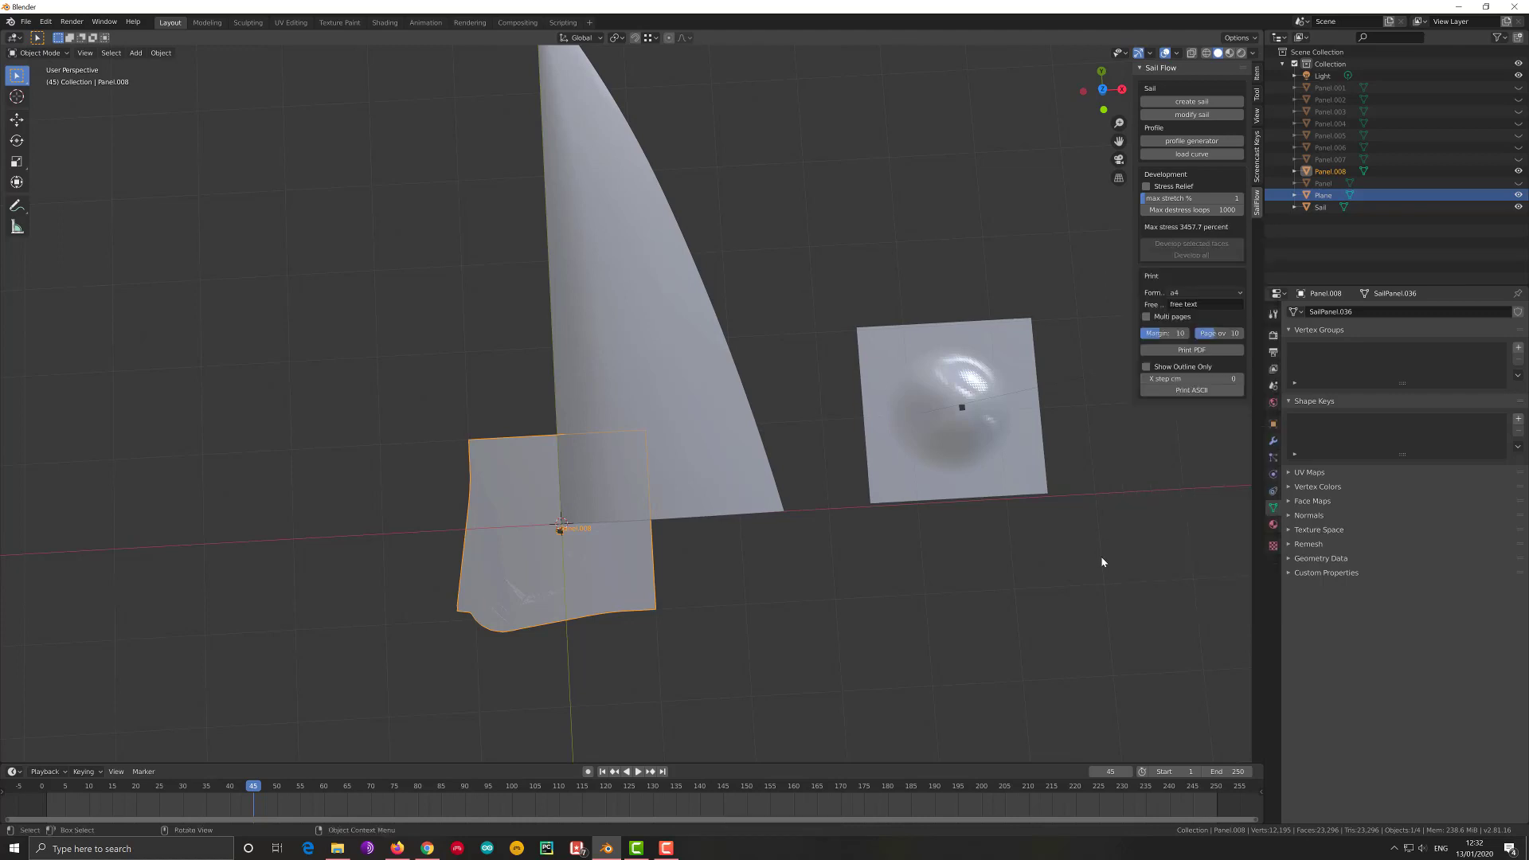
pyautogui.click(623, 577)
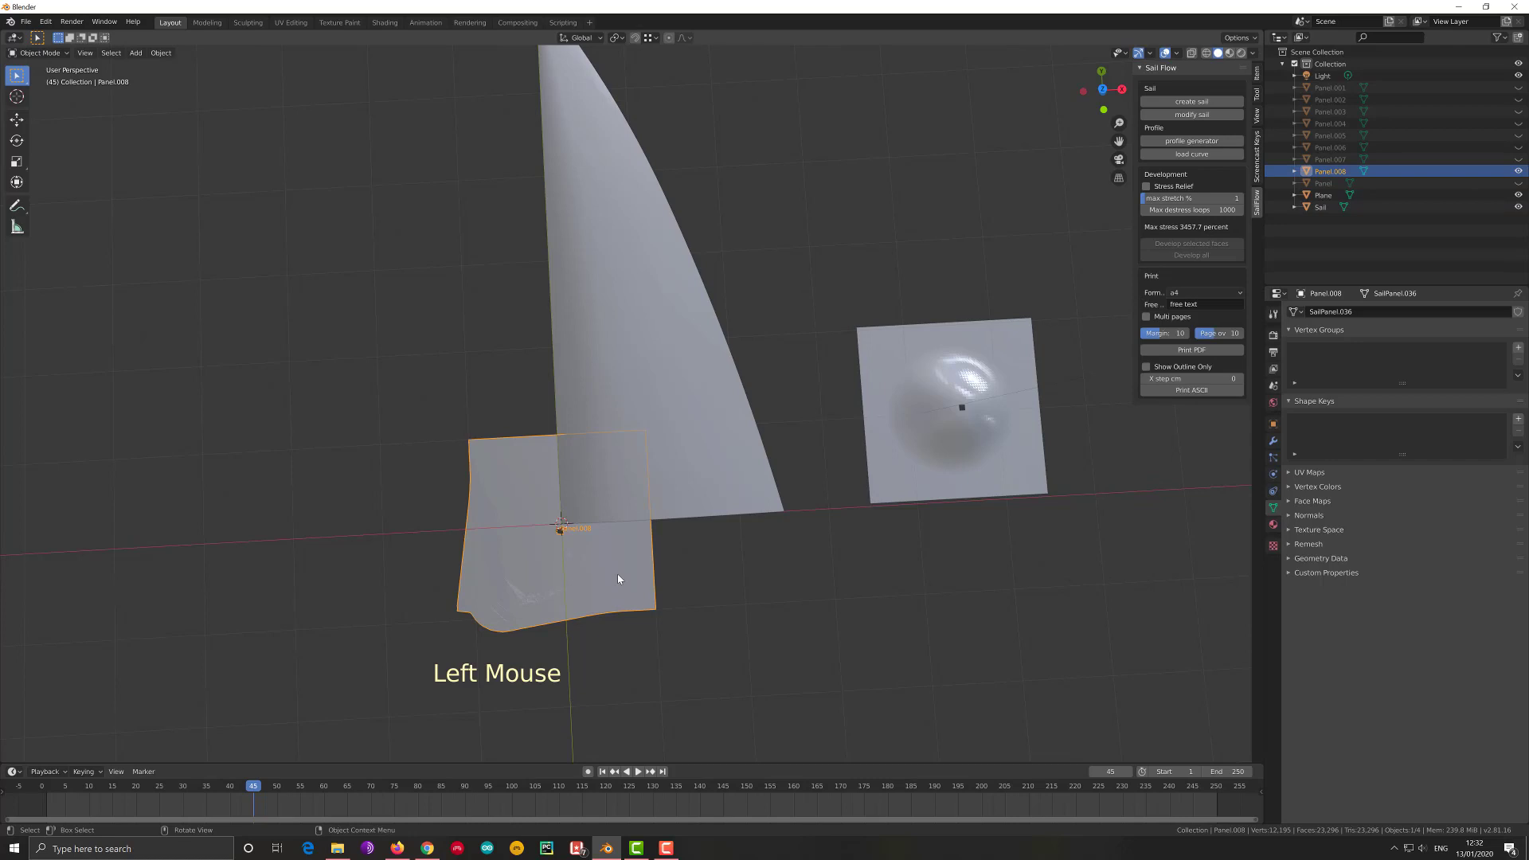
pyautogui.press('Tab')
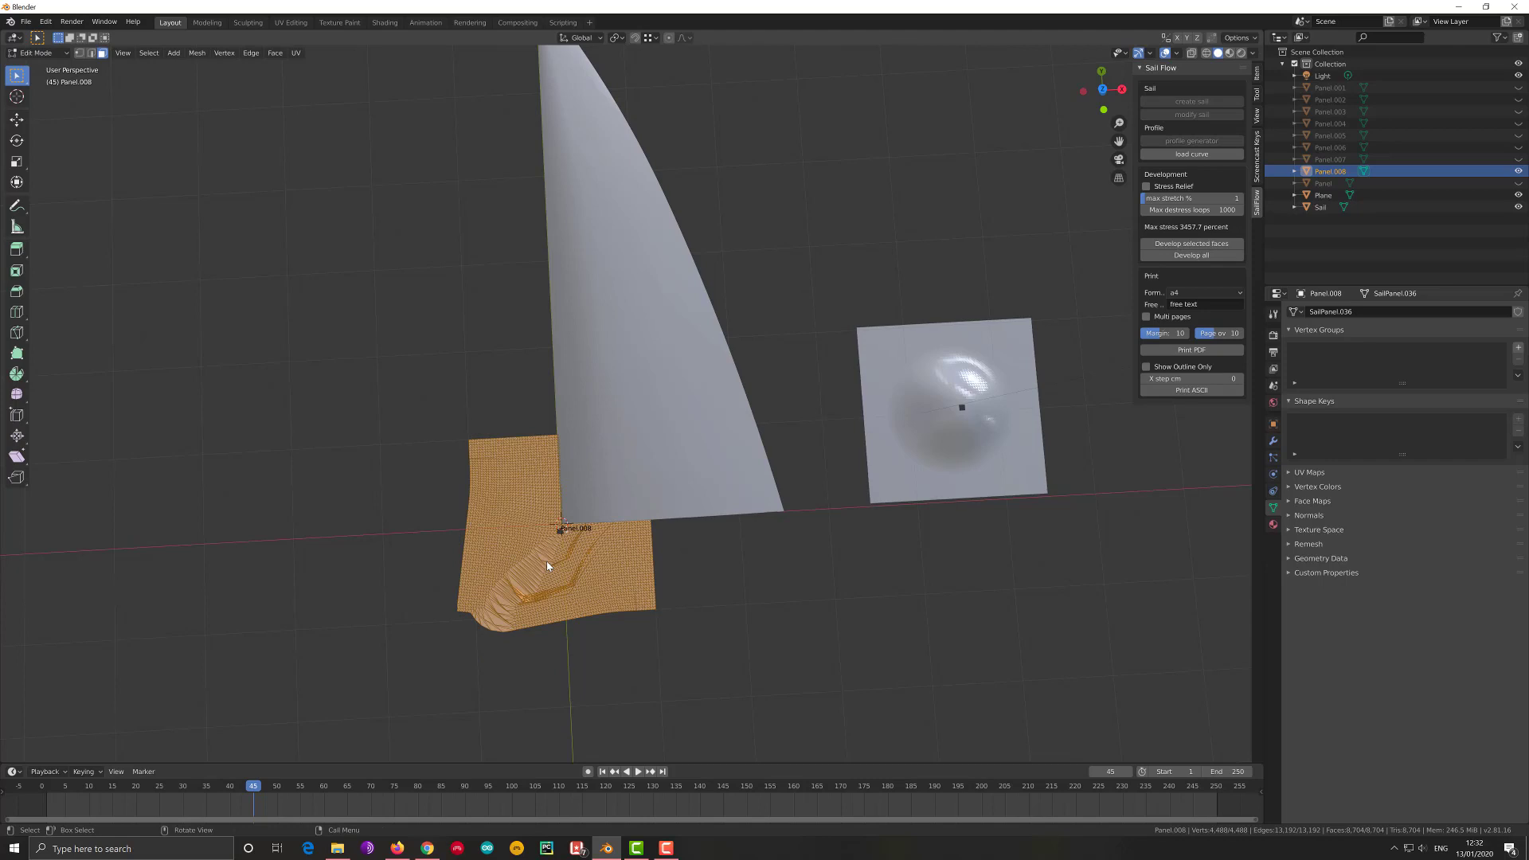
pyautogui.press('Tab')
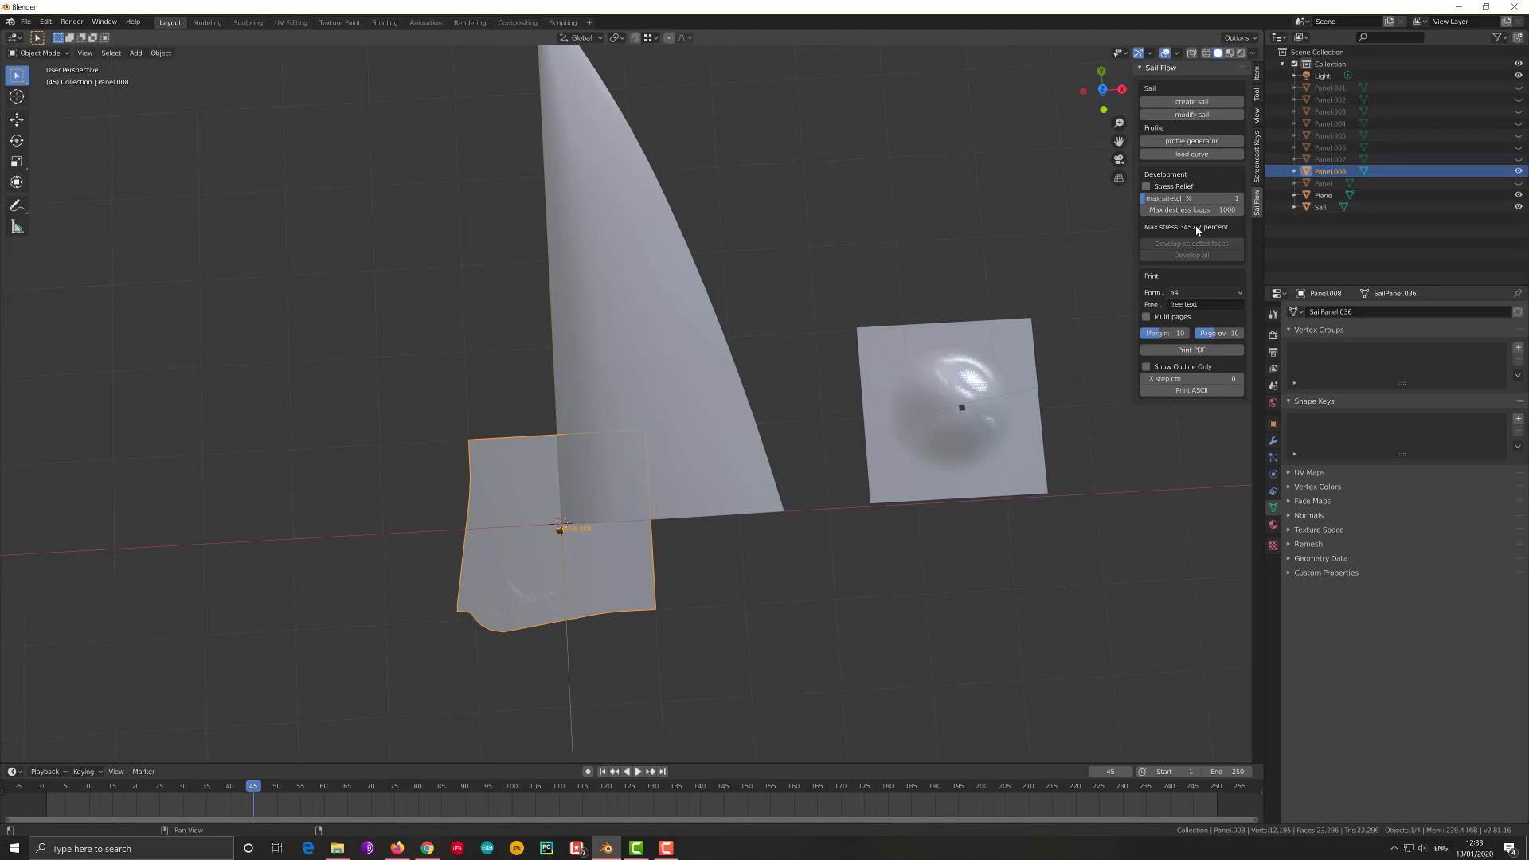
# Delete the flattened Panel.008 object, leaving the sail and bumpy plane
pyautogui.click(626, 577)
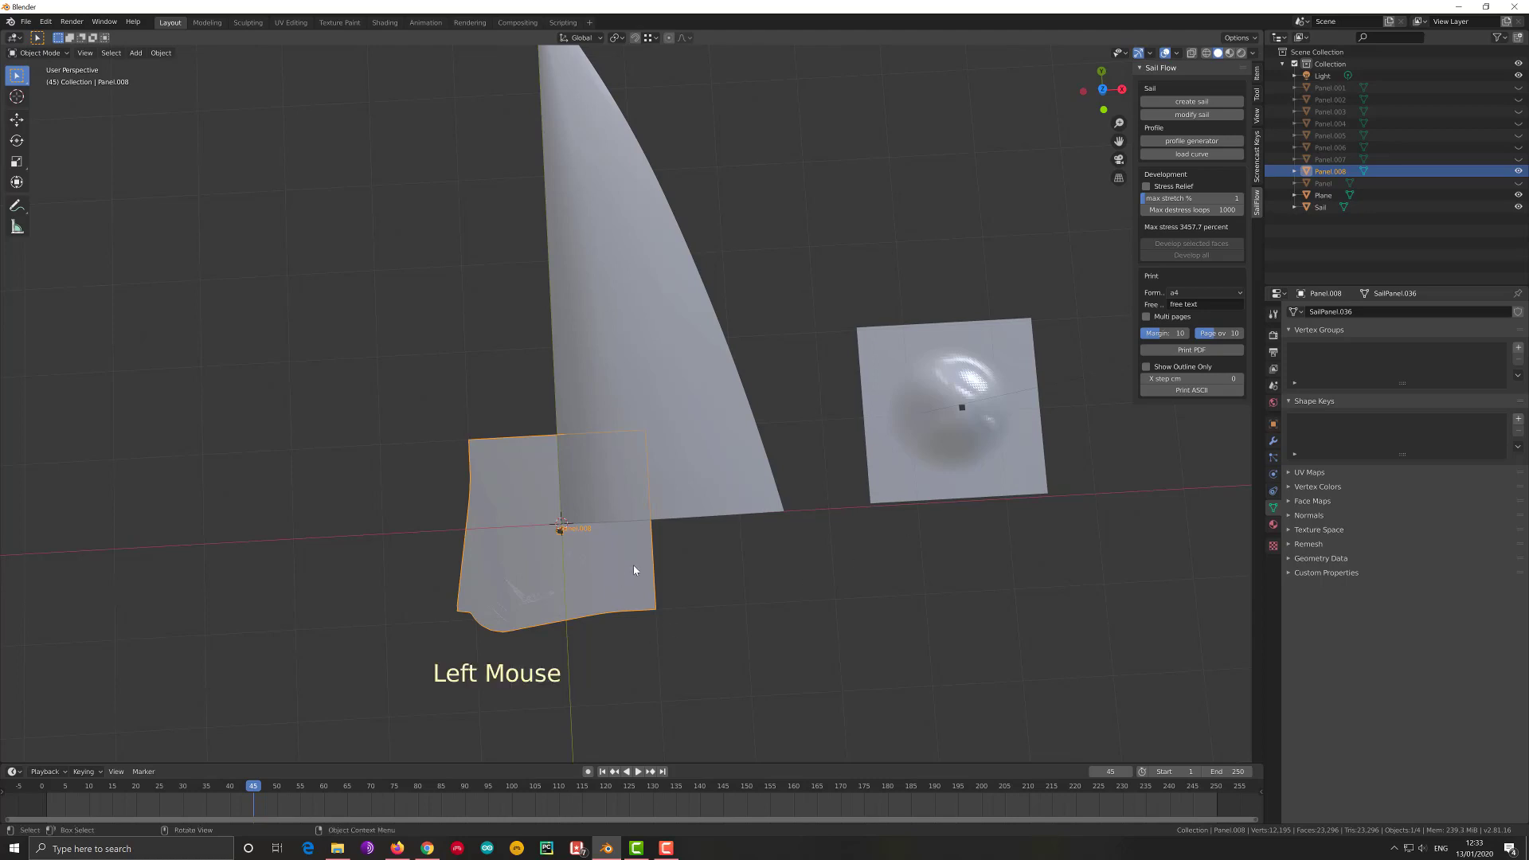
pyautogui.press('x')
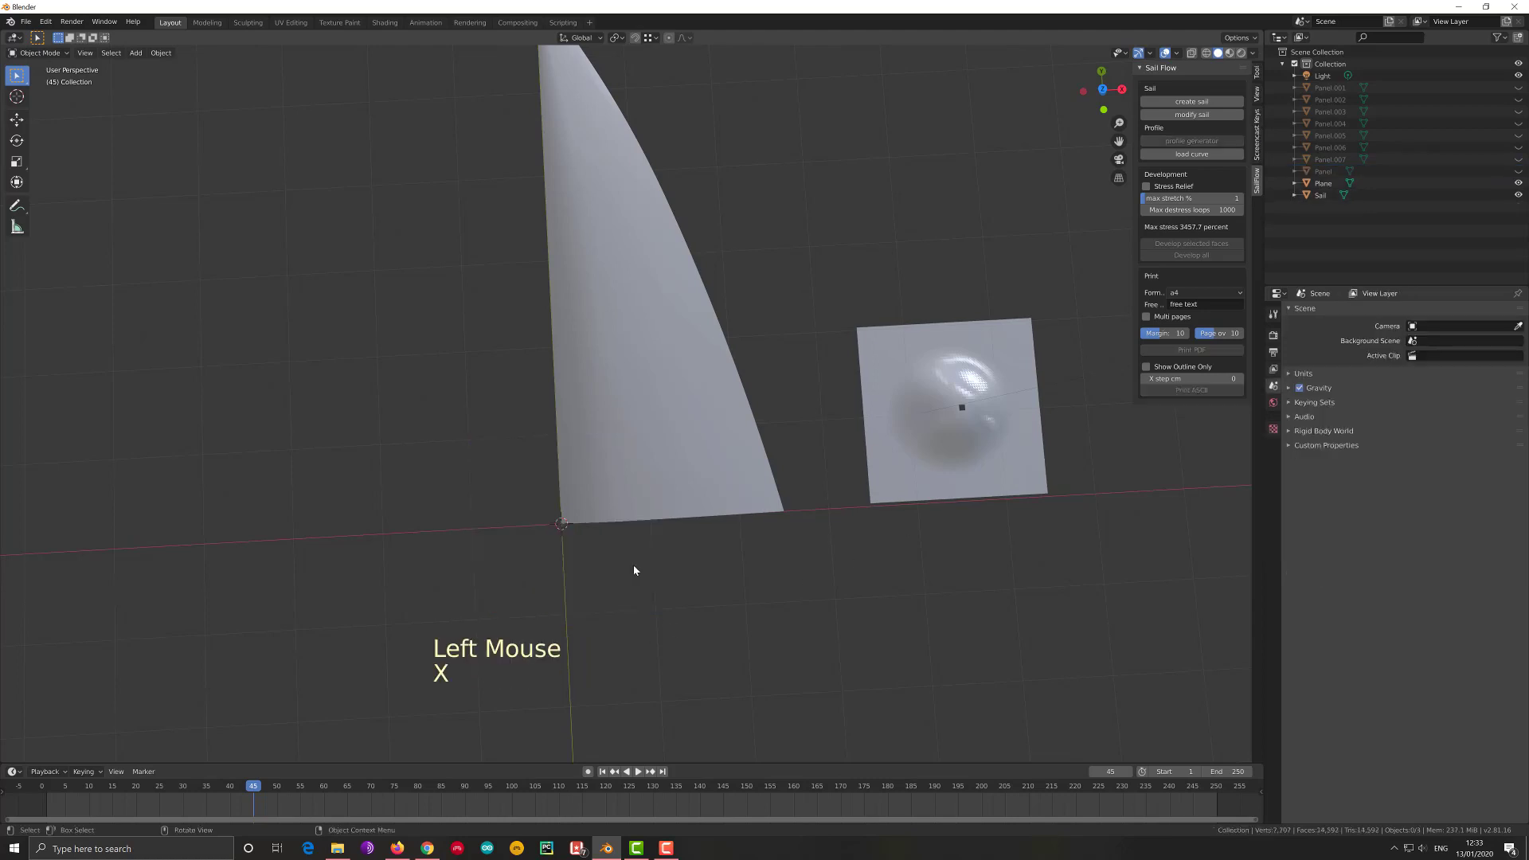
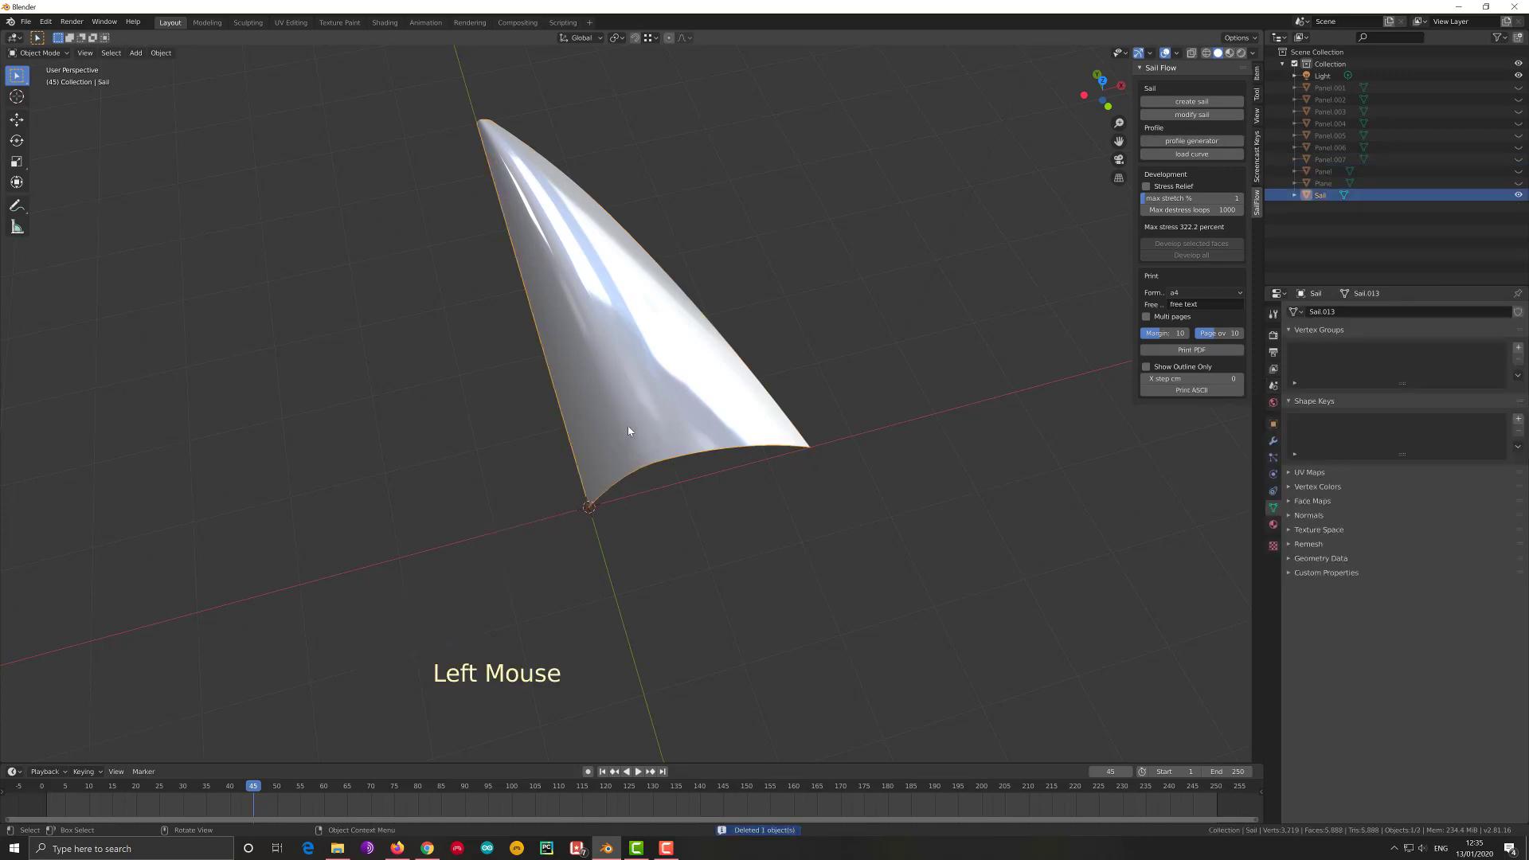
# View the sail from the top and enter Edit Mode to select the band of faces at its foot
pyautogui.press('KP_7')
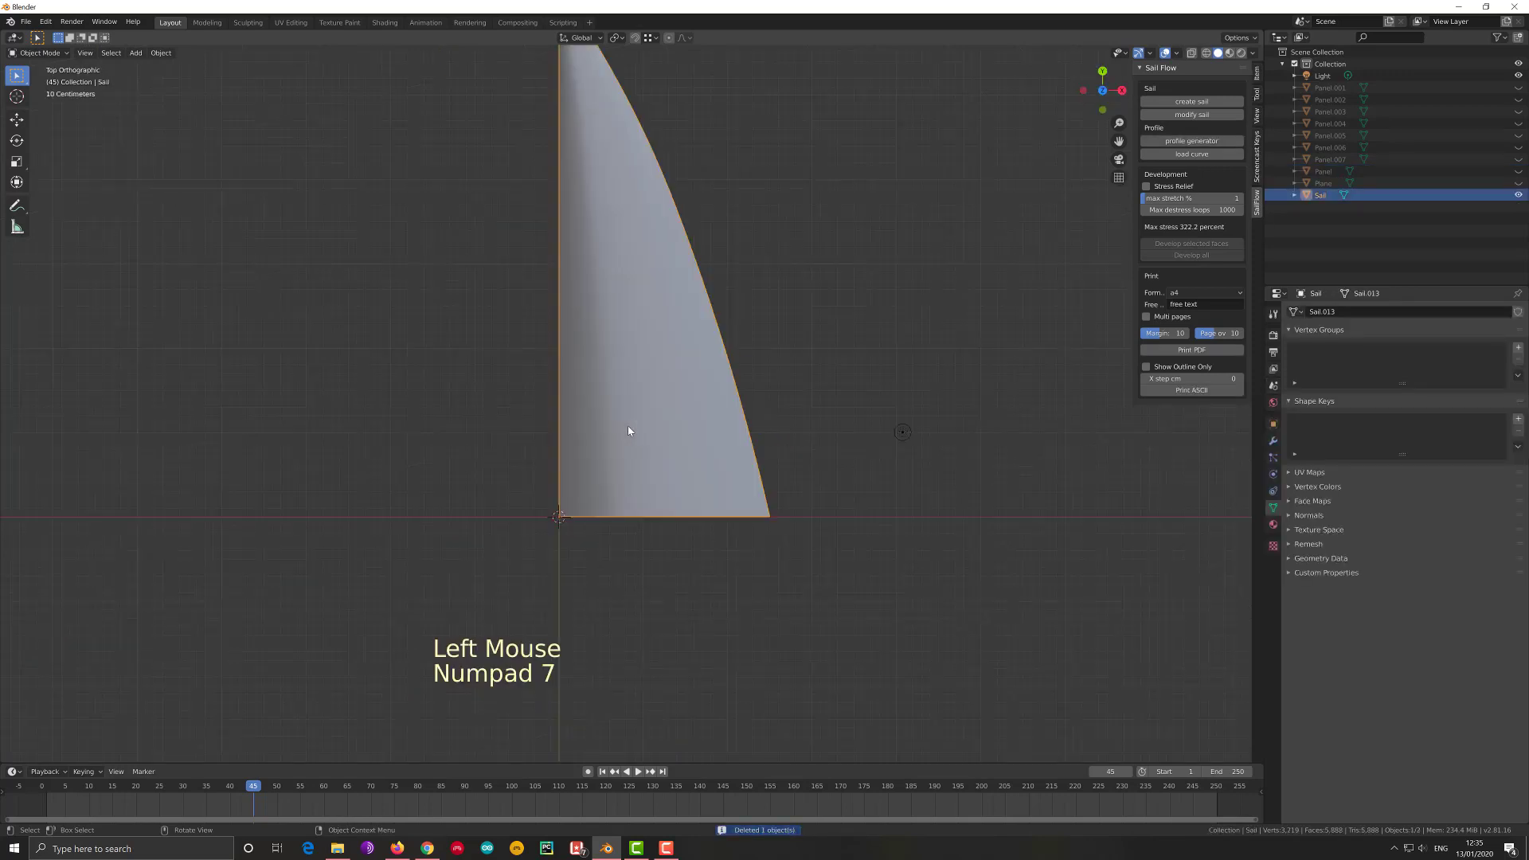
pyautogui.press('Tab')
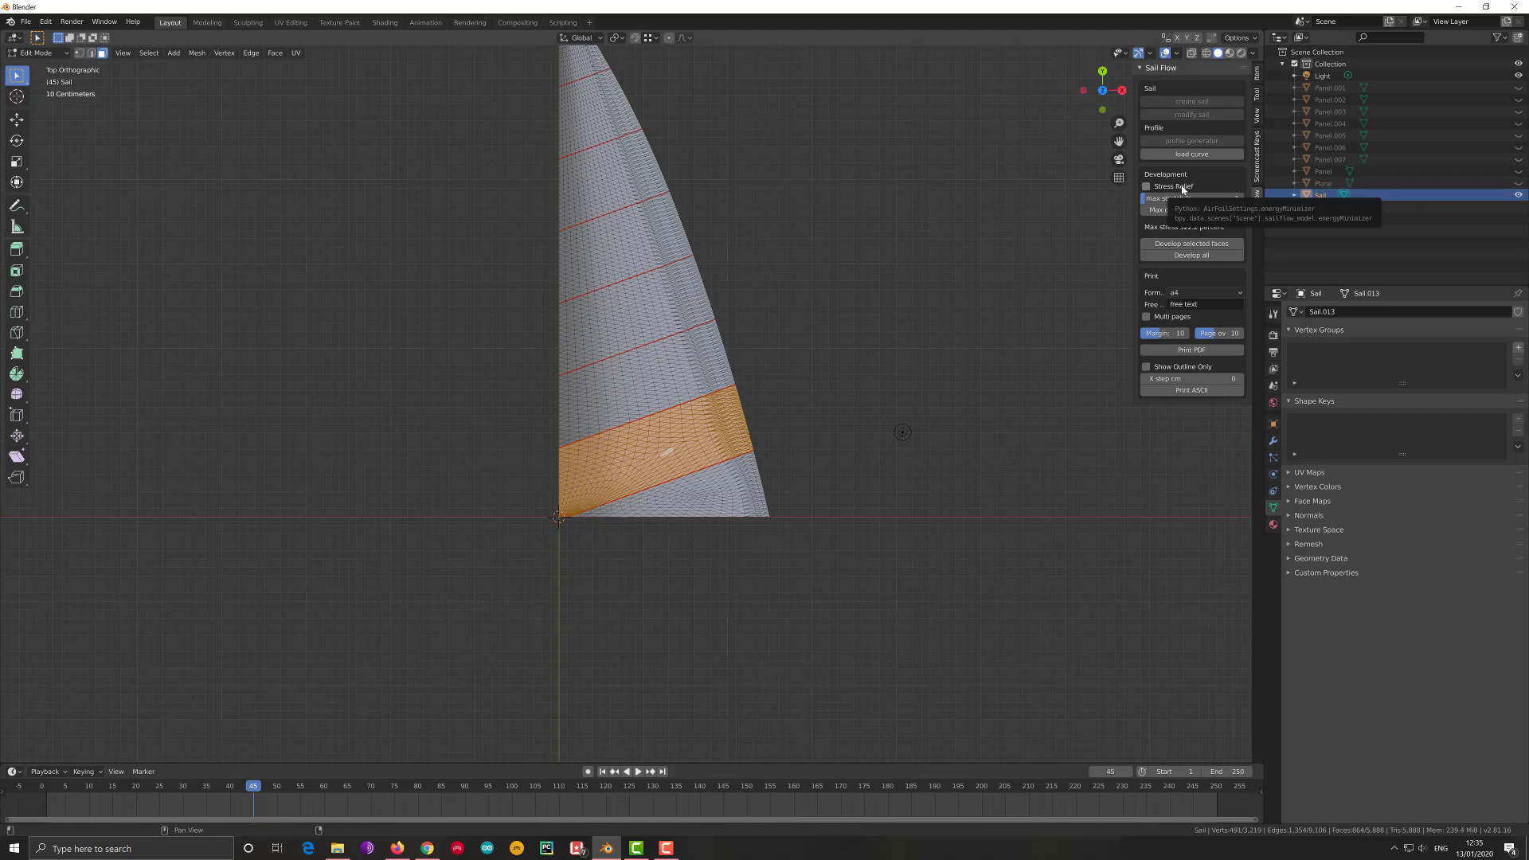
# Enable Stress Relief and develop the foot faces into Panel.008 at 4.0 percent maximum stress
pyautogui.click(1187, 189)
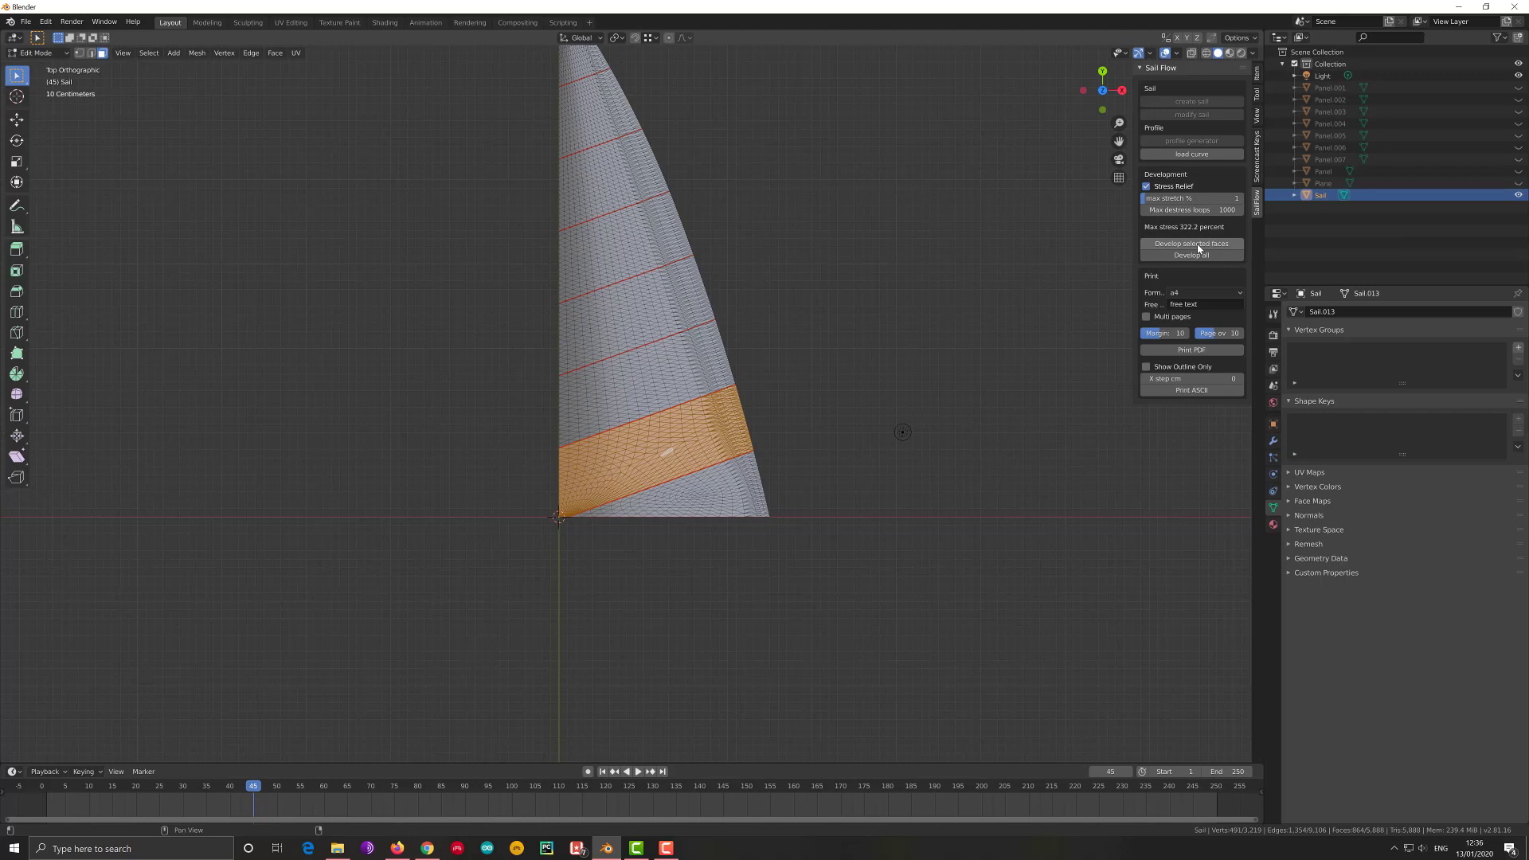
pyautogui.click(1203, 248)
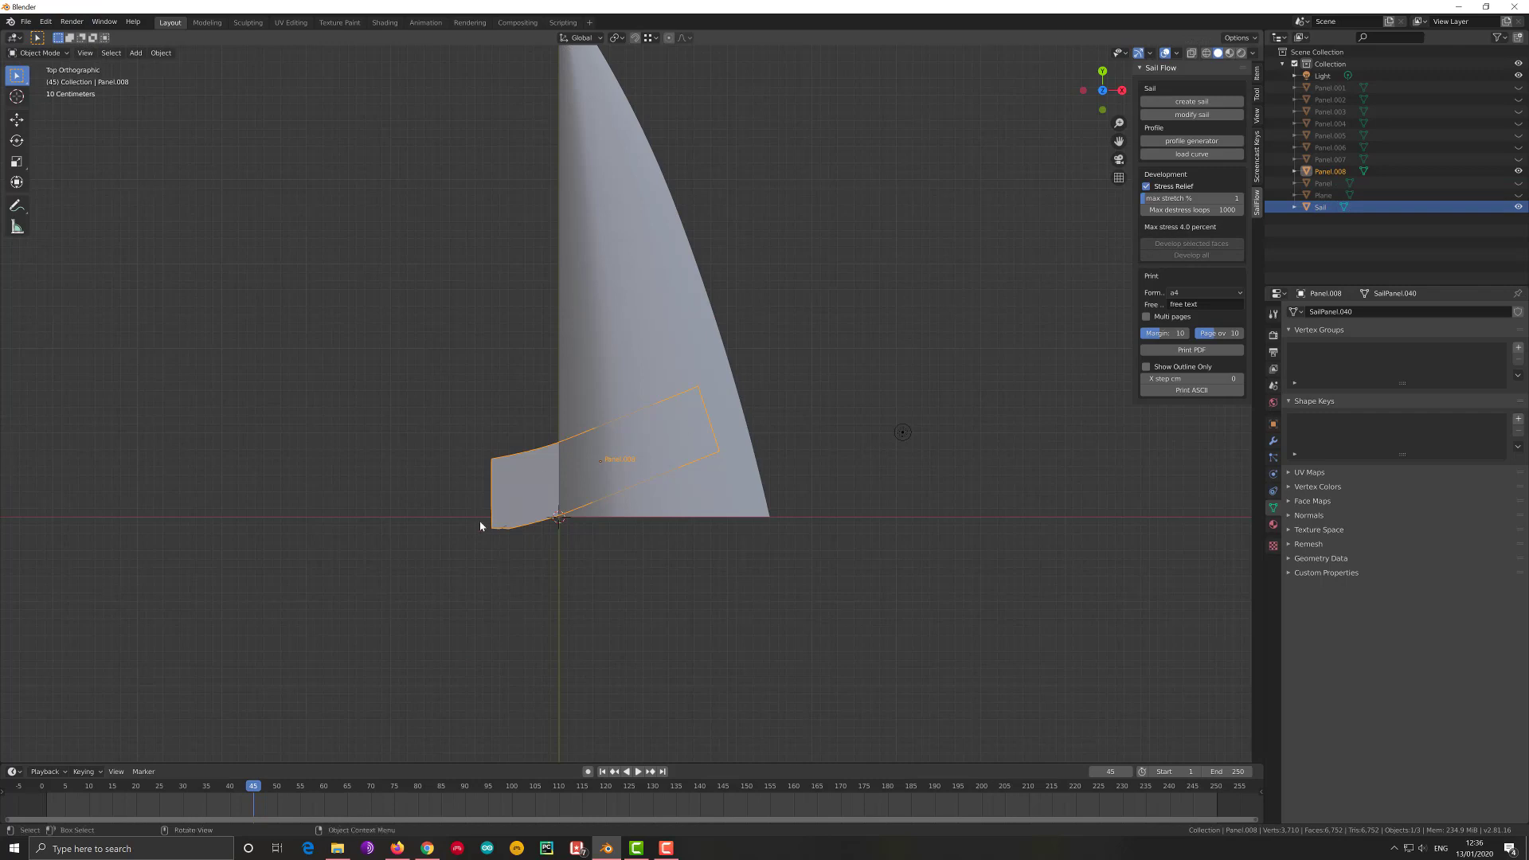
# Move Panel.008 below and right of the sail, then inspect its mesh in Edit Mode
pyautogui.click(527, 488)
pyautogui.press('Tab')
pyautogui.press('Tab')
pyautogui.press('g')
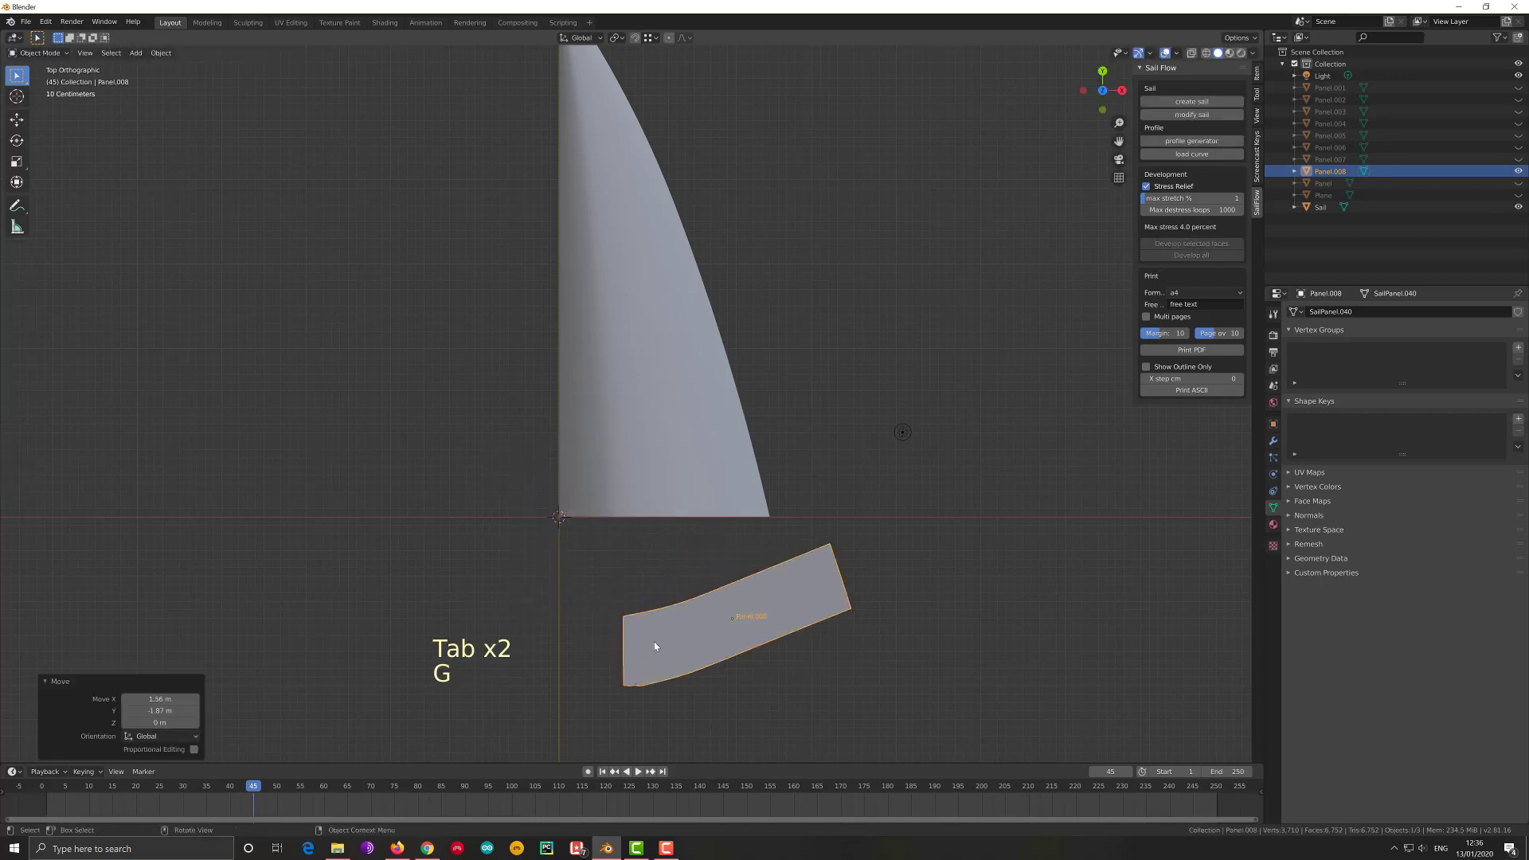
pyautogui.press('Tab')
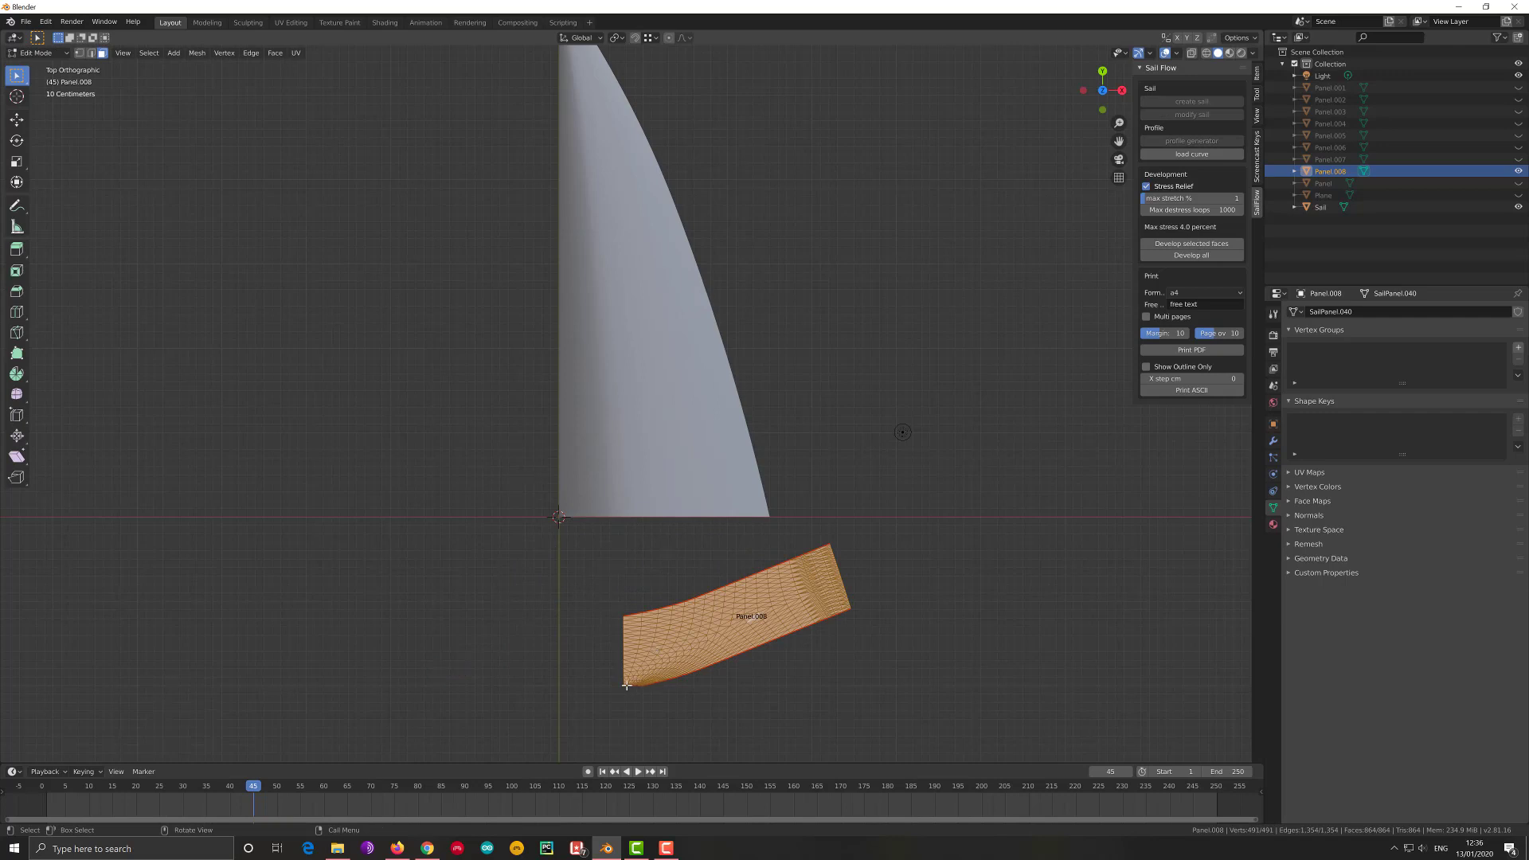
pyautogui.scroll(3)
pyautogui.scroll(-3)
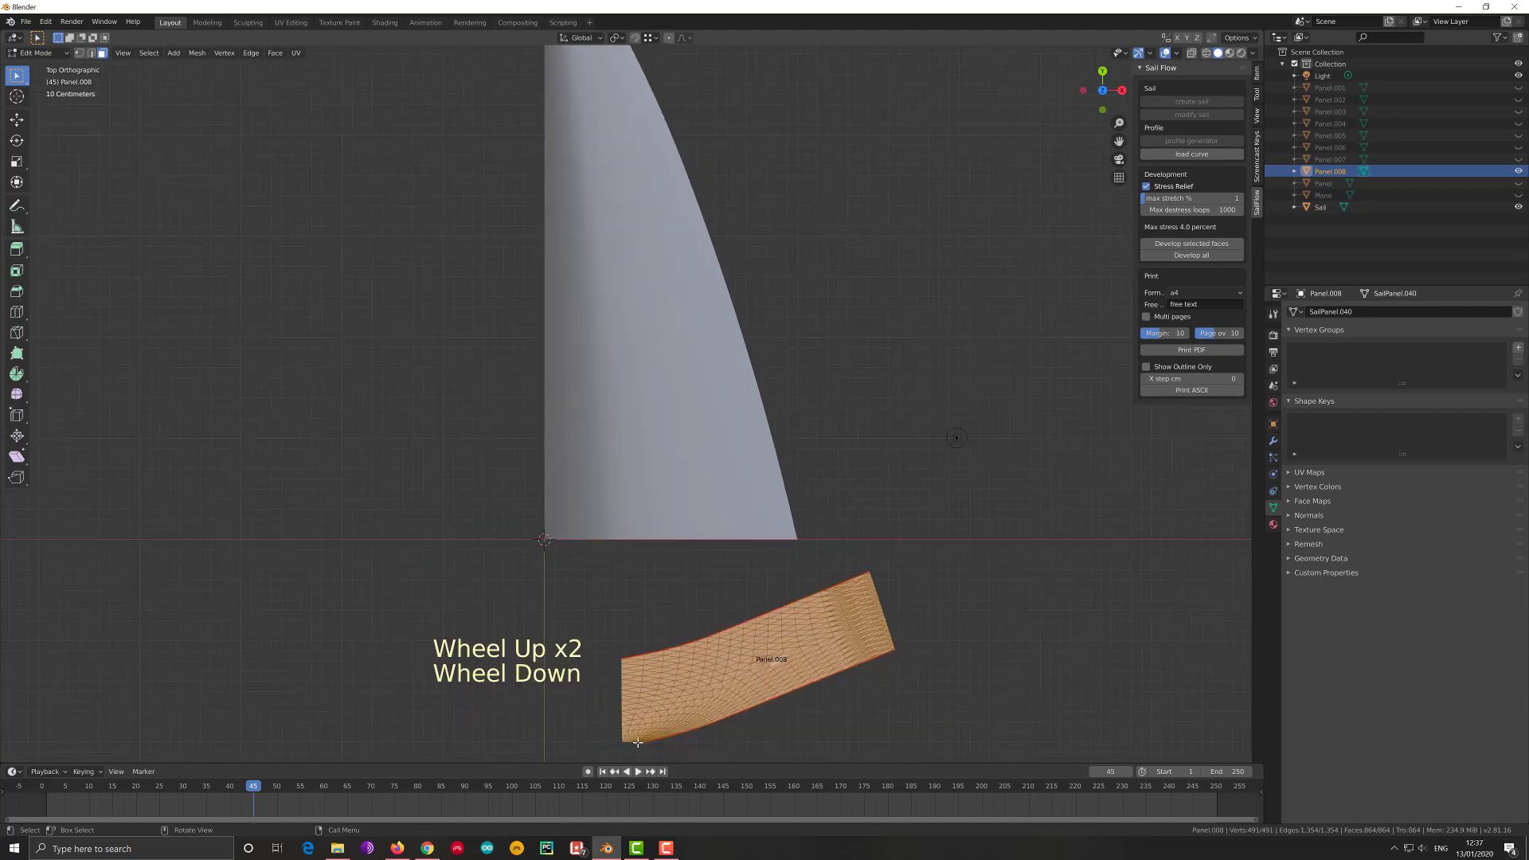
pyautogui.scroll(-3)
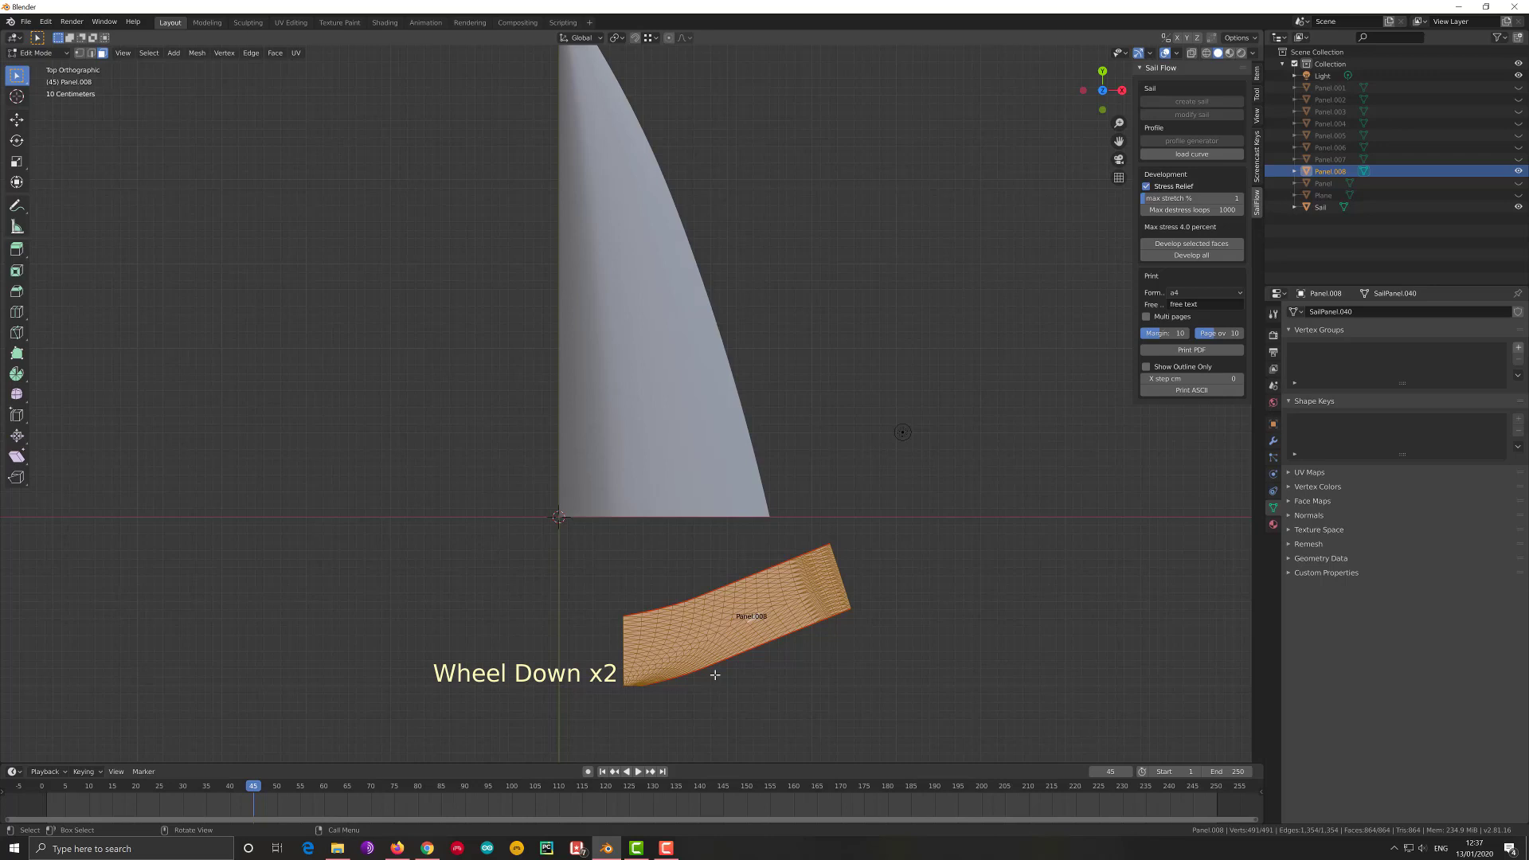